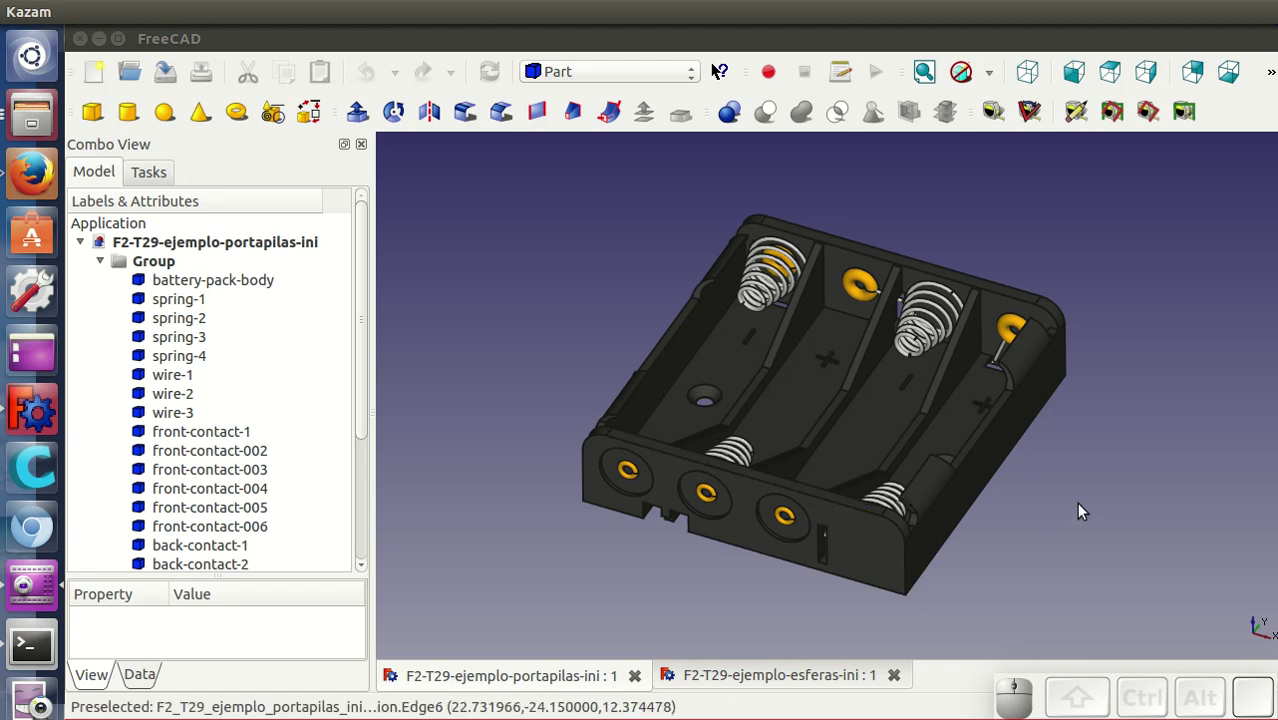
# - Inspect the holder from several sides, then hide every part in the Group
pyautogui.moveTo(1083, 480); pyautogui.dragTo(1026, 490)
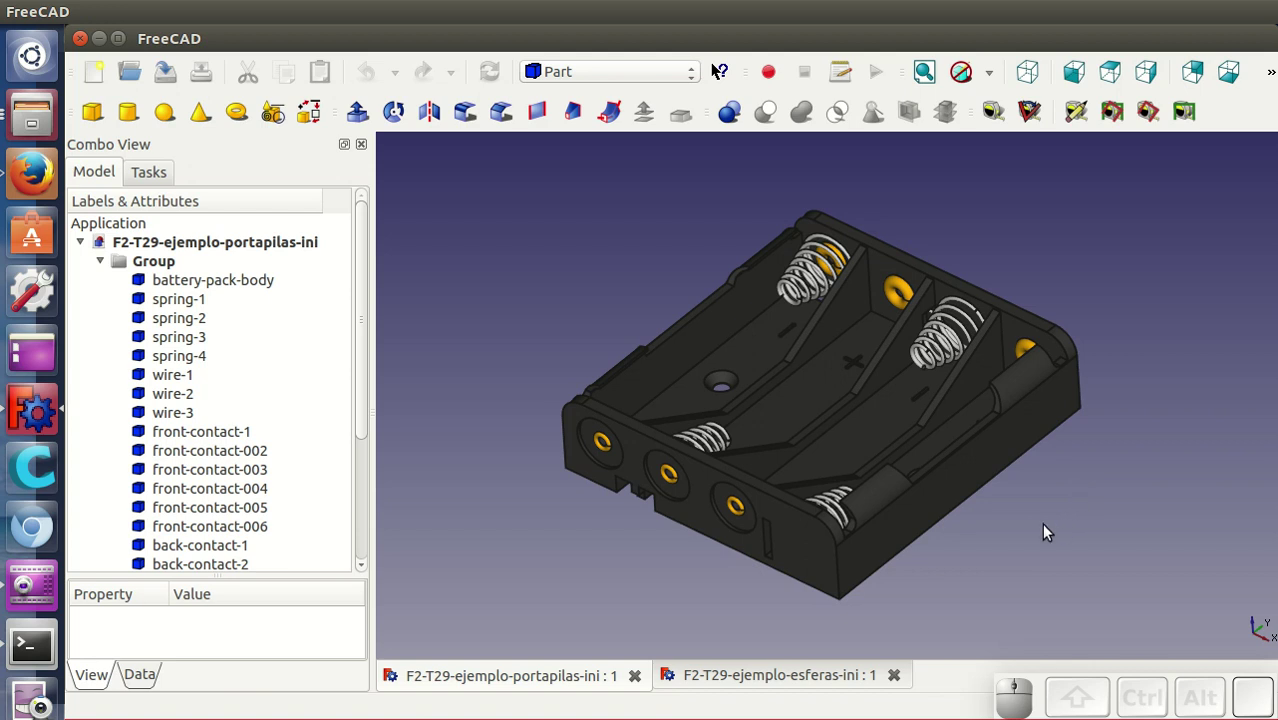
pyautogui.moveTo(1046, 528); pyautogui.dragTo(985, 544)
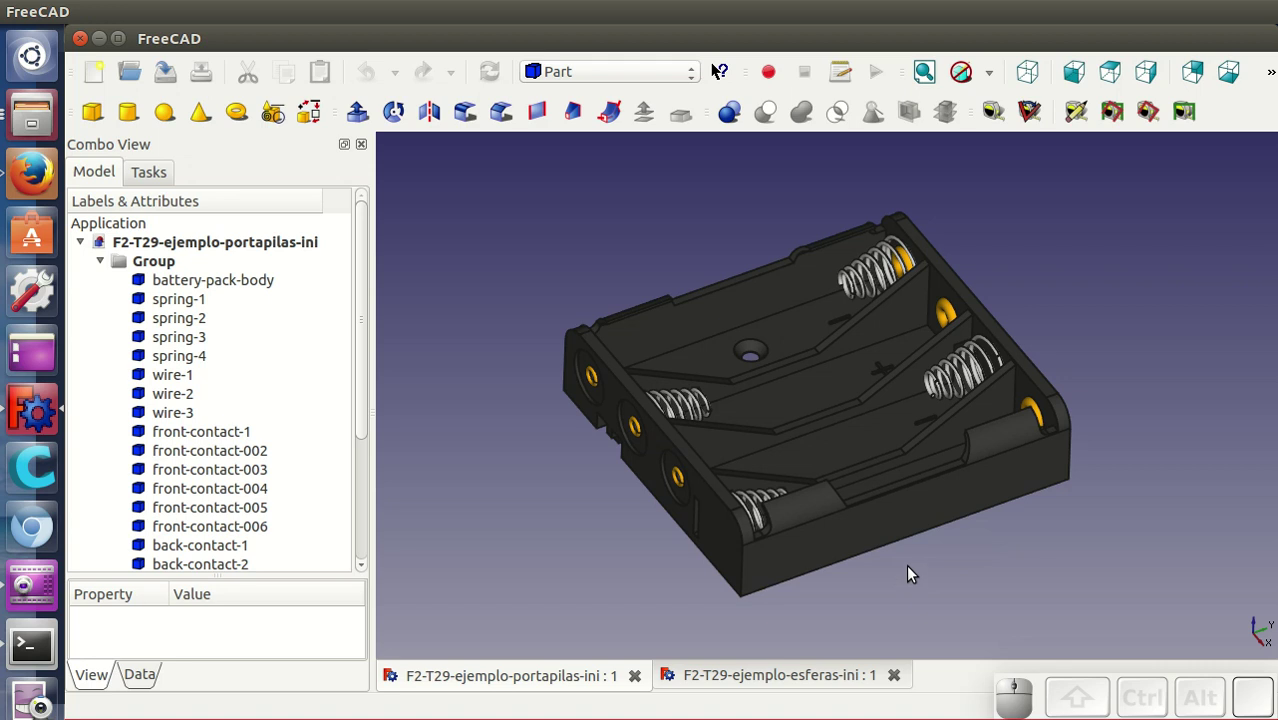
pyautogui.moveTo(909, 568); pyautogui.dragTo(1047, 434)
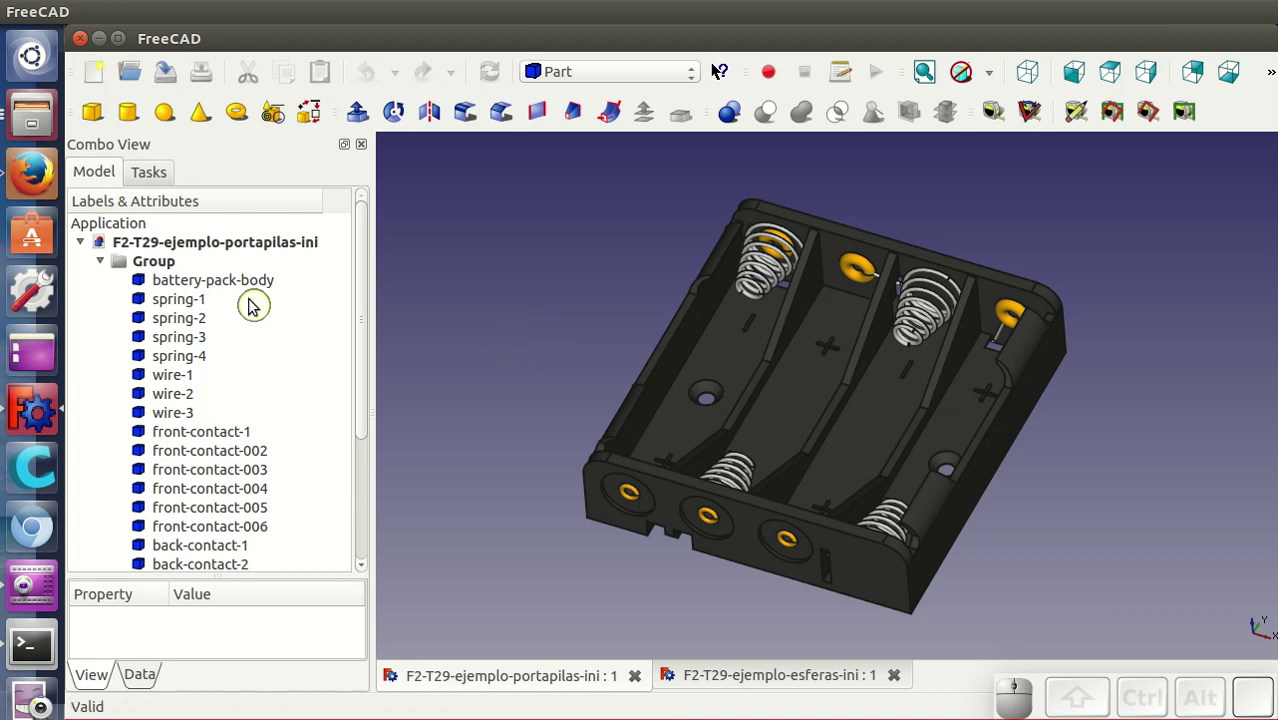
pyautogui.click(237, 286)
pyautogui.scroll(-3)
pyautogui.click(230, 475)
pyautogui.rightClick(229, 465)
pyautogui.click(256, 515)
# - Reveal the six back contacts and then the front contacts again
pyautogui.click(223, 475)
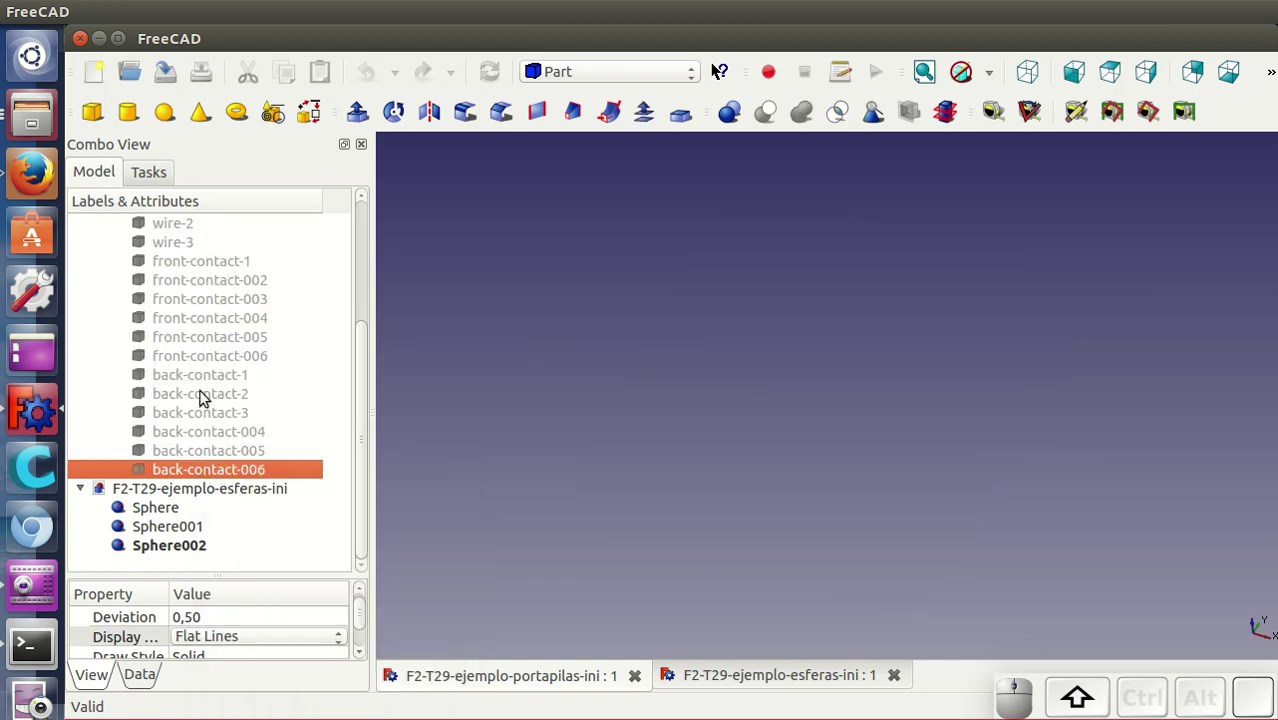
pyautogui.click(203, 383)
pyautogui.rightClick(203, 383)
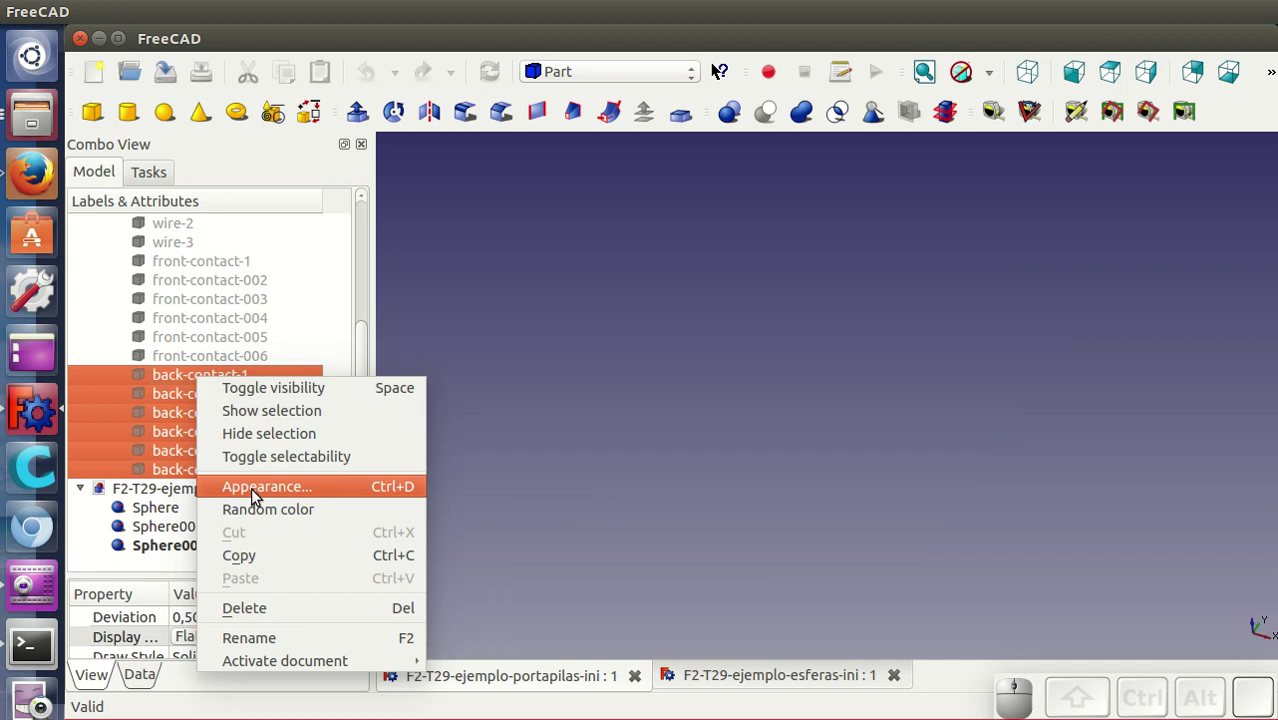
pyautogui.click(259, 418)
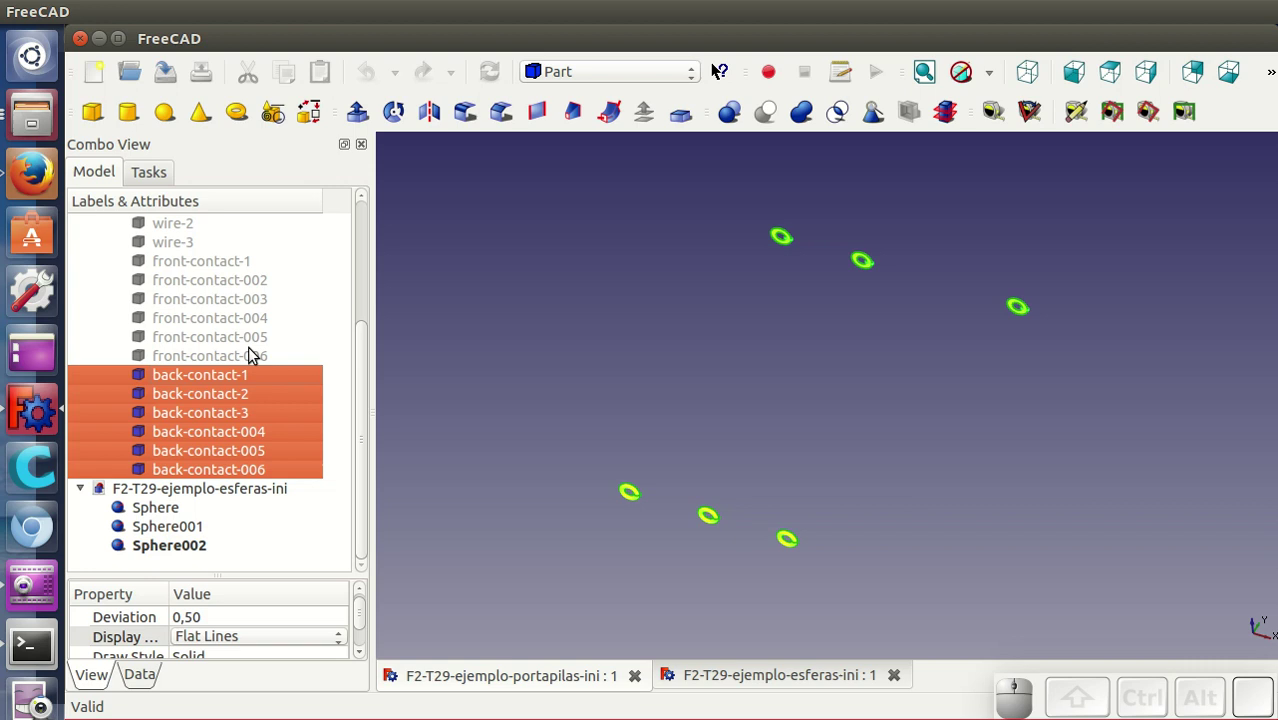
pyautogui.click(255, 360)
pyautogui.scroll(3)
pyautogui.click(211, 324)
pyautogui.rightClick(209, 318)
pyautogui.click(243, 363)
# - Reveal the wires and the four springs so they reappear in the model
pyautogui.click(475, 348)
pyautogui.scroll(3)
pyautogui.click(192, 360)
pyautogui.click(180, 319)
pyautogui.rightClick(180, 316)
pyautogui.click(213, 356)
pyautogui.click(540, 329)
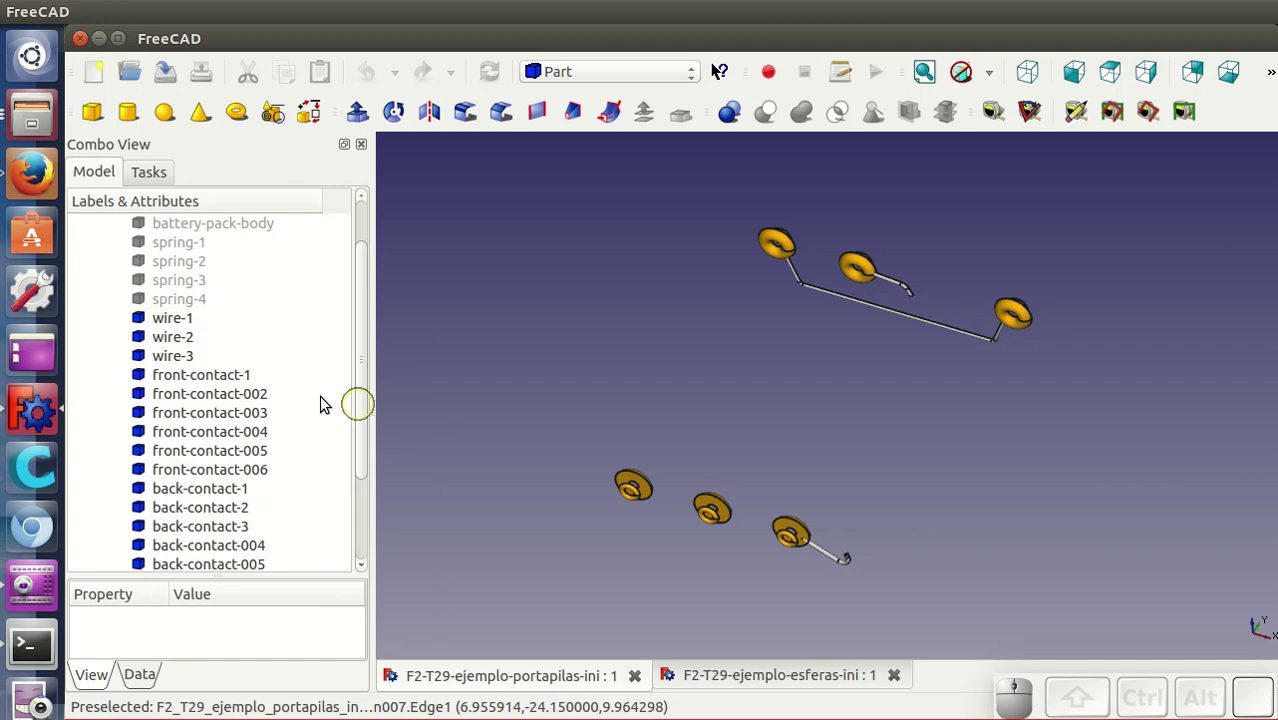
pyautogui.click(211, 310)
pyautogui.click(203, 306)
pyautogui.rightClick(203, 306)
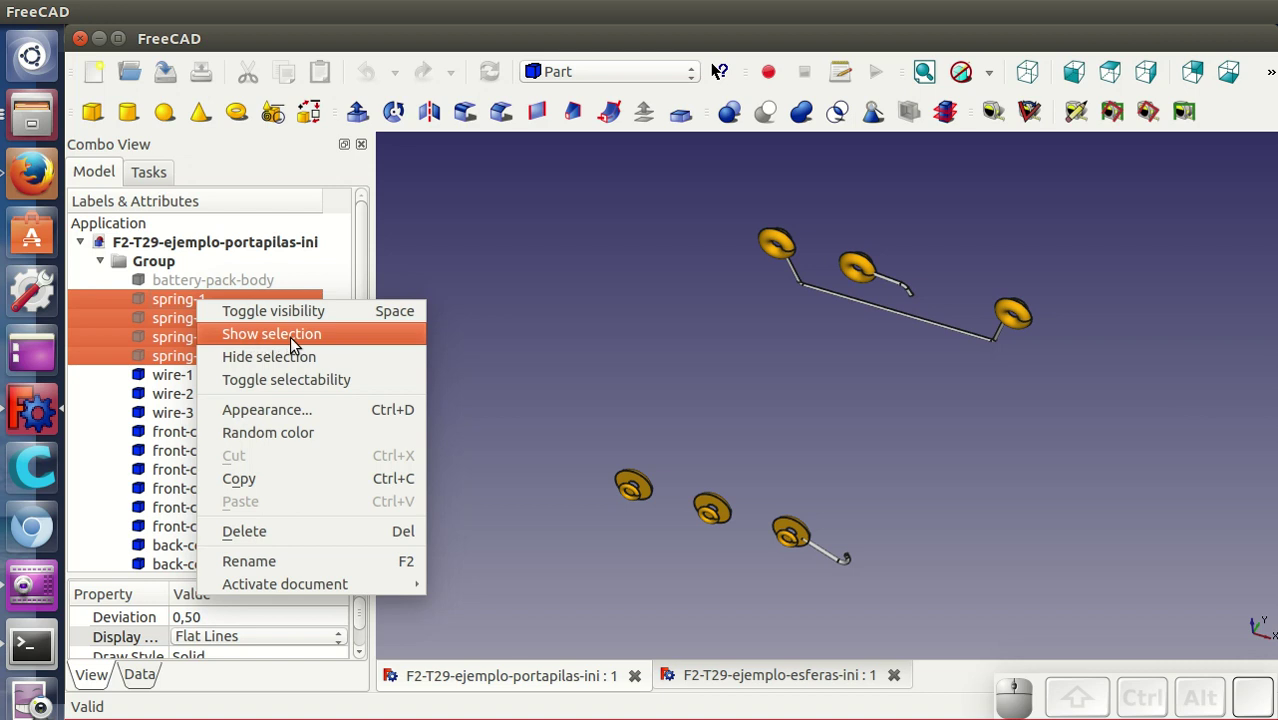
pyautogui.click(296, 339)
# - Reveal the battery pack body so the whole holder is visible, and clear the selection
pyautogui.click(596, 325)
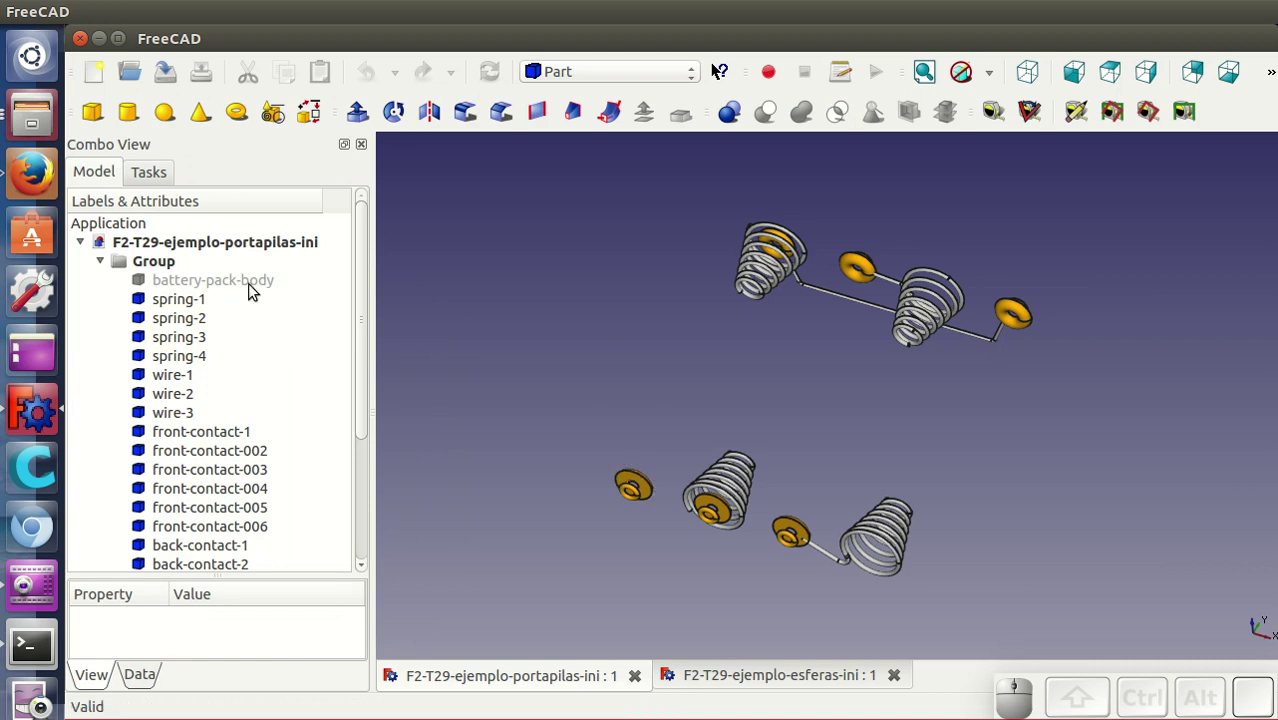
pyautogui.click(238, 280)
pyautogui.rightClick(238, 280)
pyautogui.click(277, 361)
pyautogui.click(530, 332)
# - Select every part of the holder in the Group and run Part > Make compound on them
pyautogui.moveTo(1044, 555); pyautogui.dragTo(965, 550)
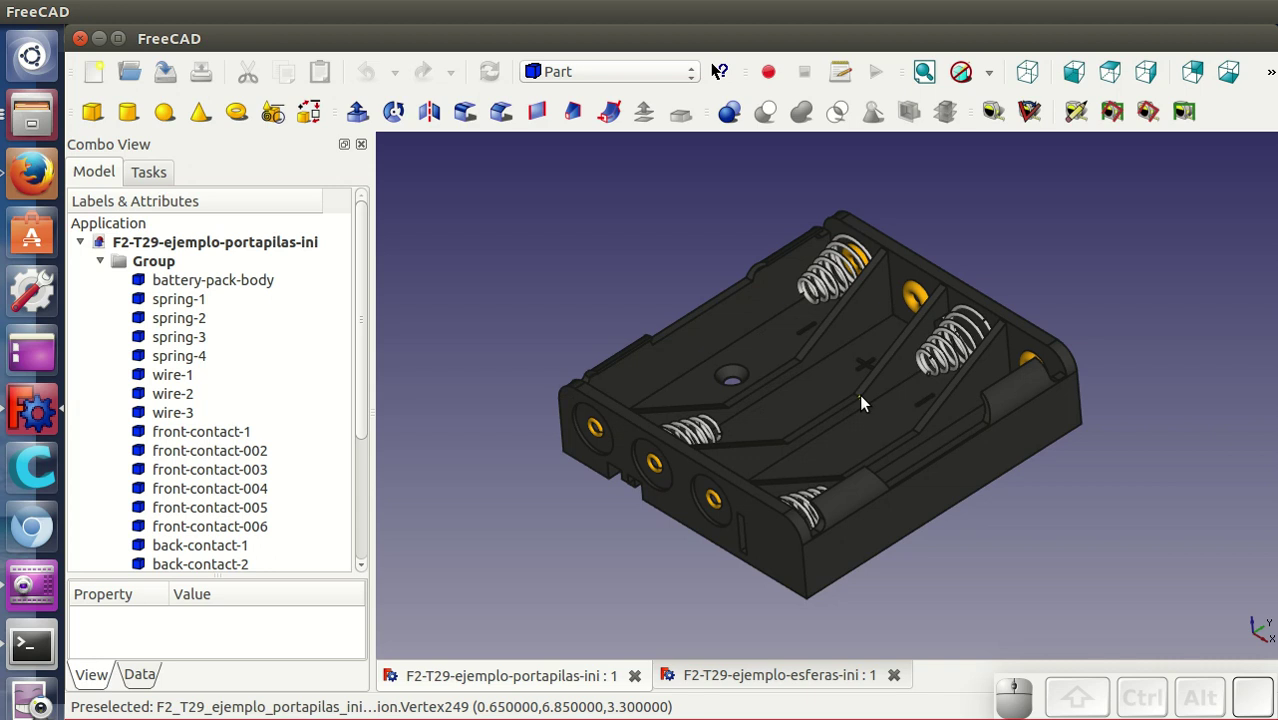
pyautogui.click(237, 281)
pyautogui.scroll(-3)
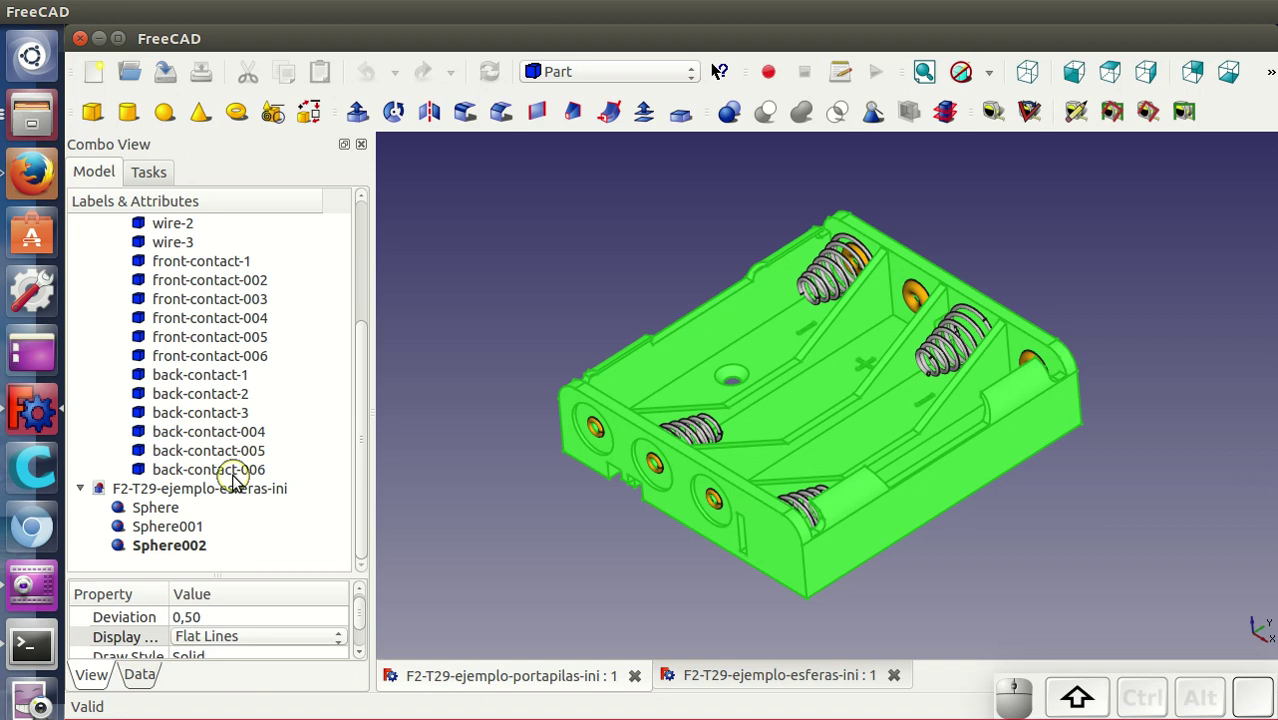
pyautogui.click(241, 474)
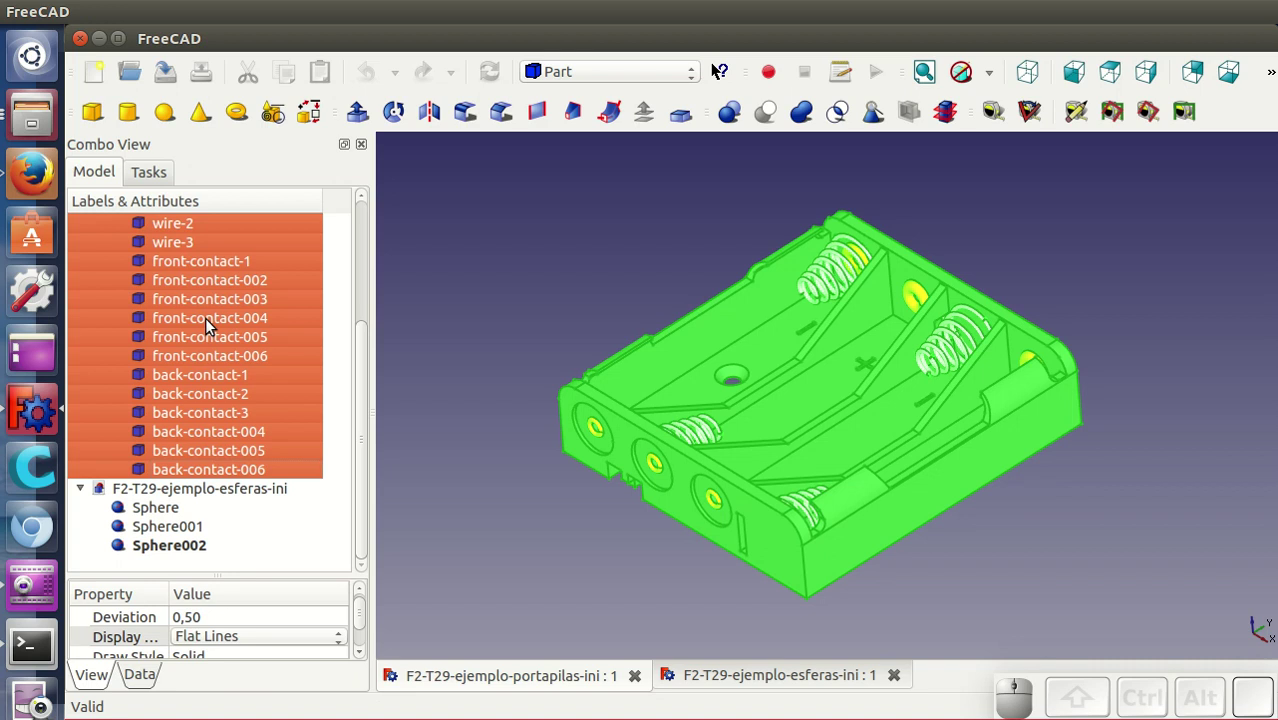
pyautogui.scroll(3)
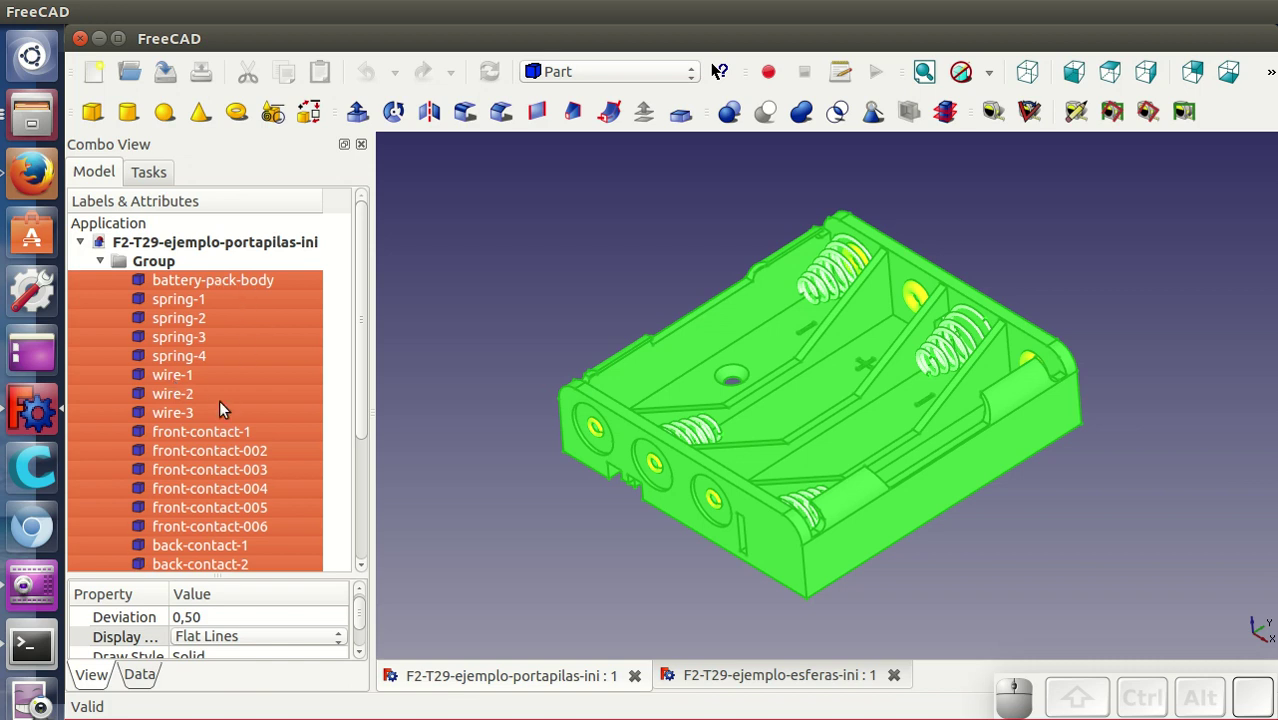
pyautogui.click(366, 38)
pyautogui.click(293, 10)
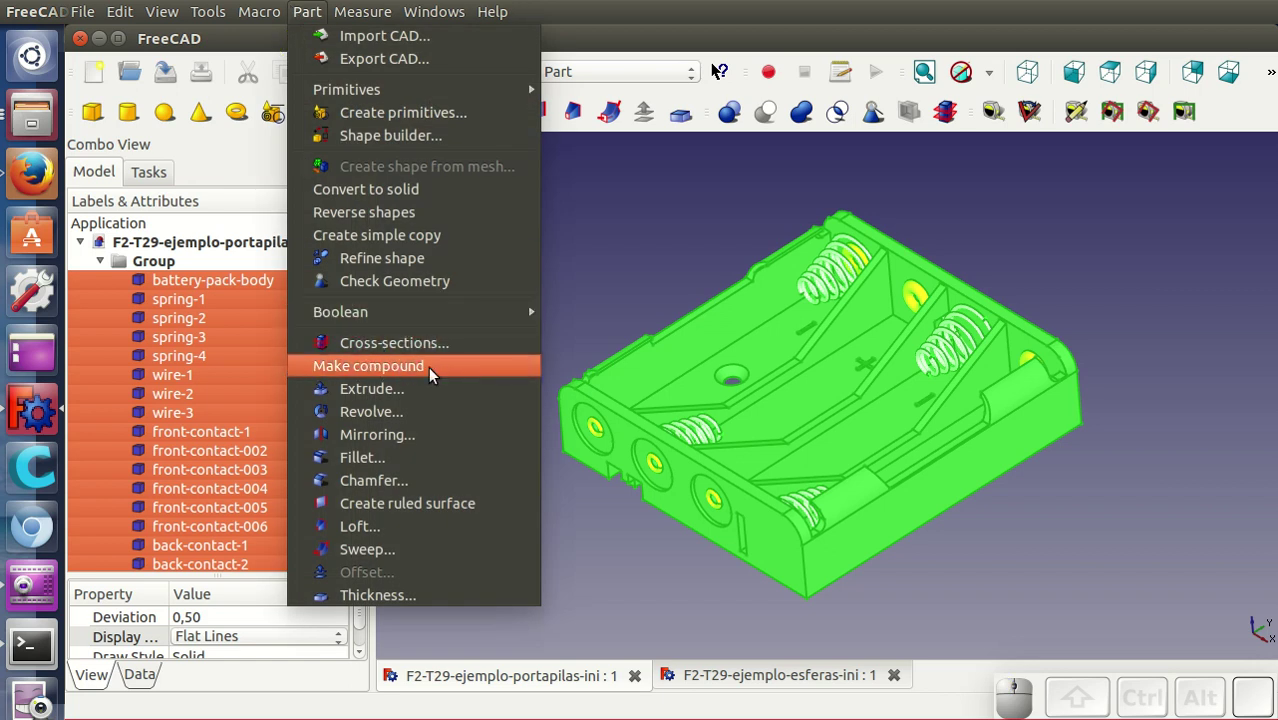
pyautogui.click(432, 371)
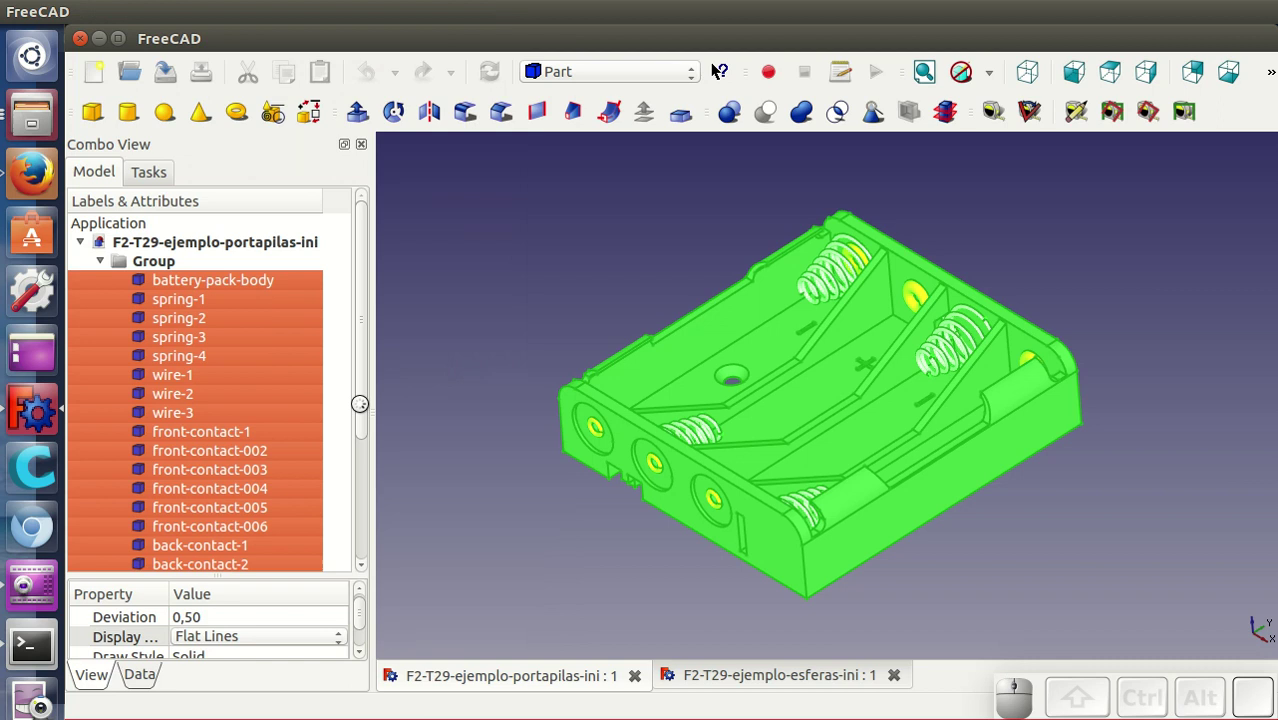
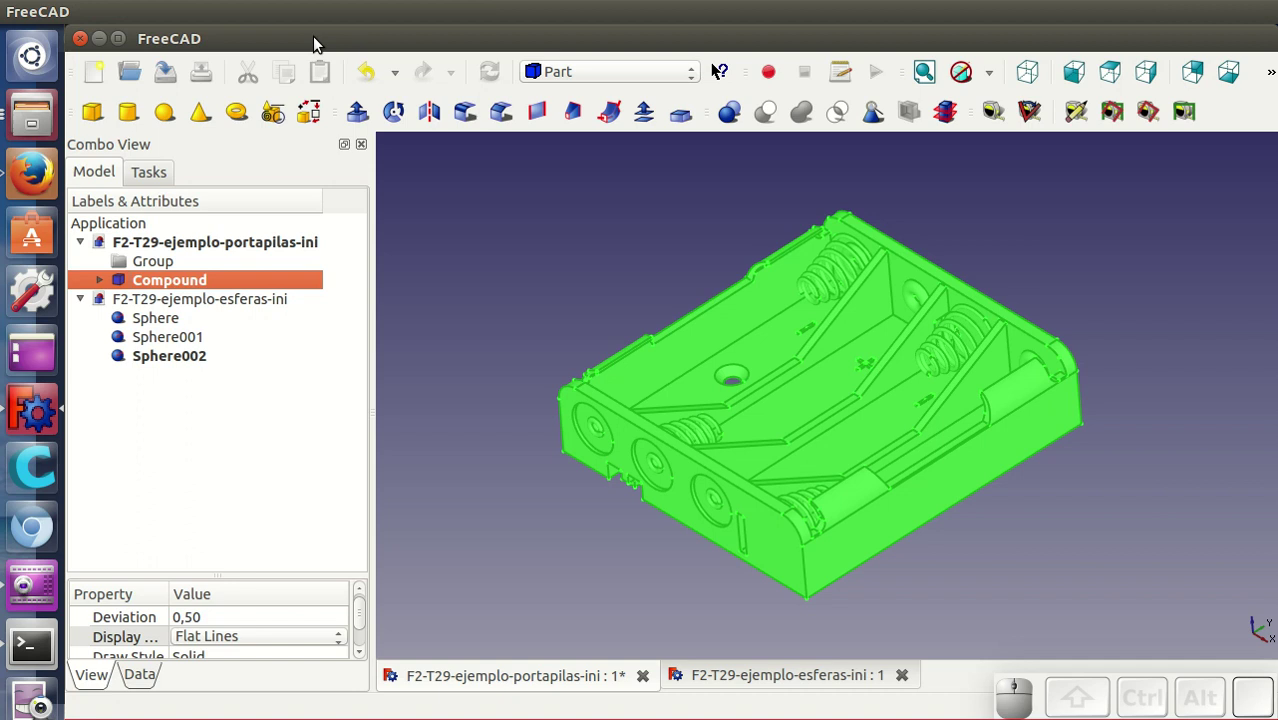
# - Return to the Part menu once the Compound of all holder parts appears in the tree
pyautogui.click(321, 44)
pyautogui.click(316, 17)
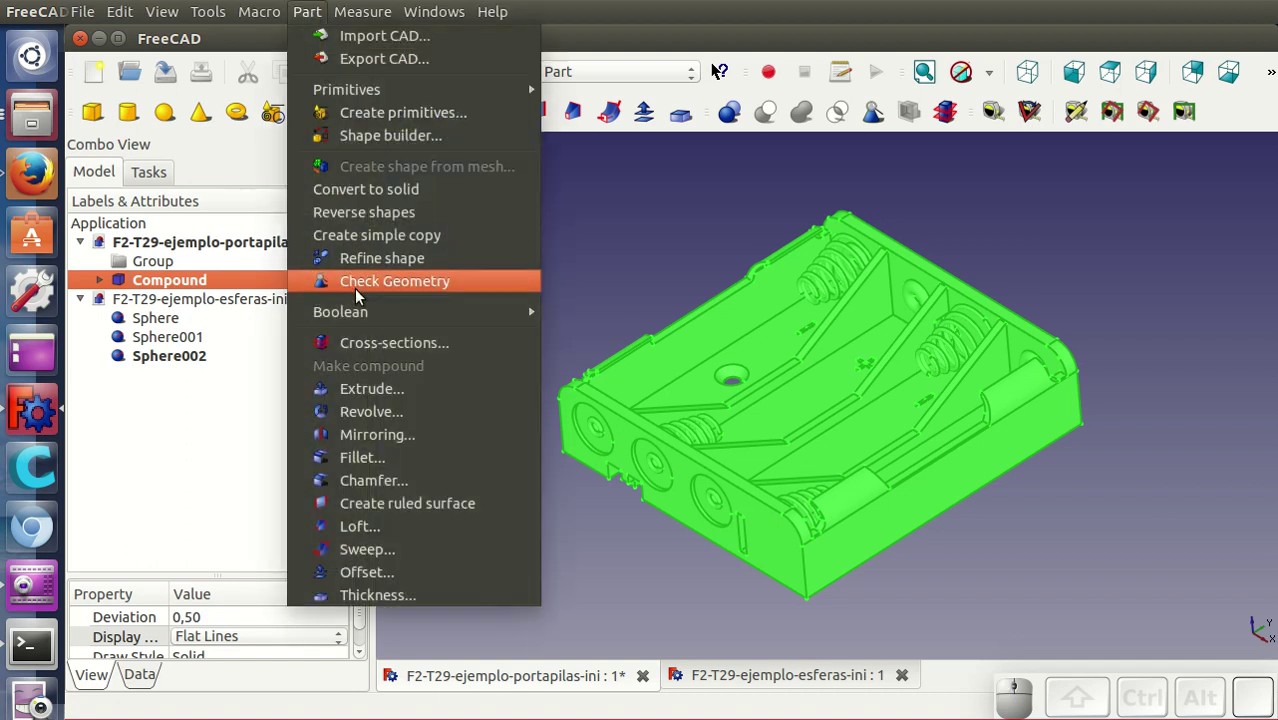
# - Create a simple copy, Compound001, of the battery-holder compound and select it
pyautogui.click(359, 245)
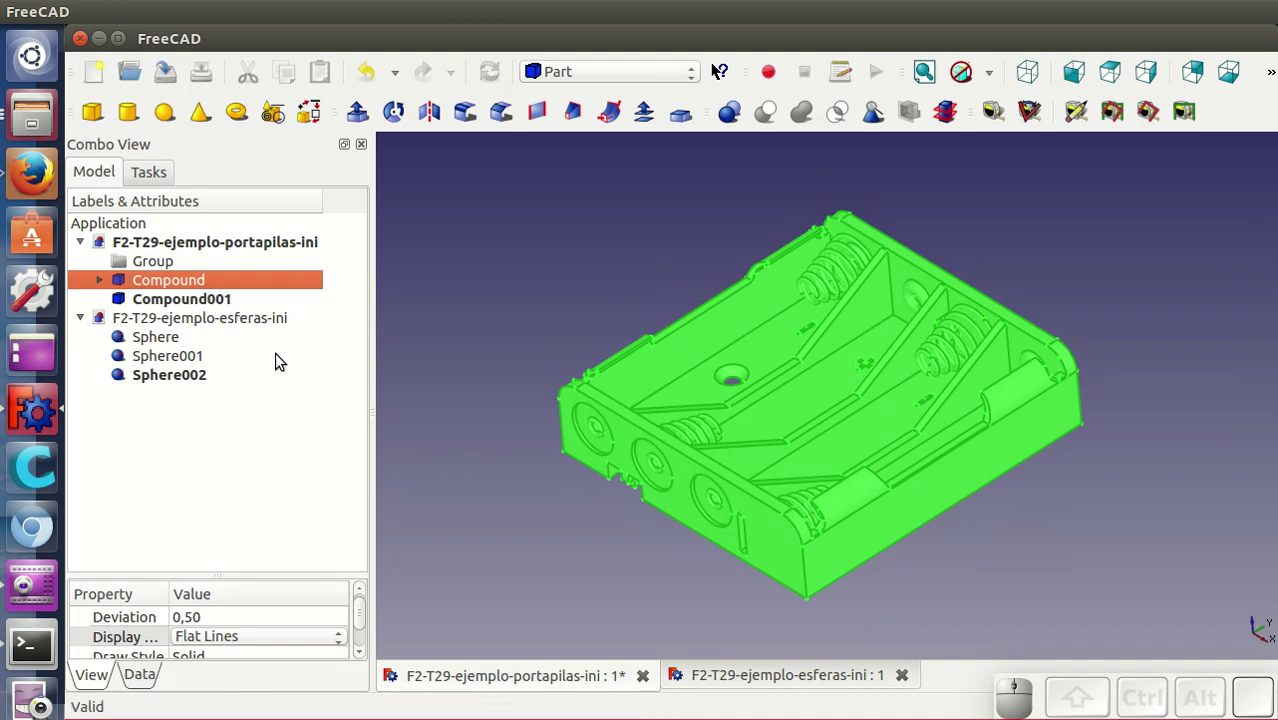
pyautogui.click(157, 305)
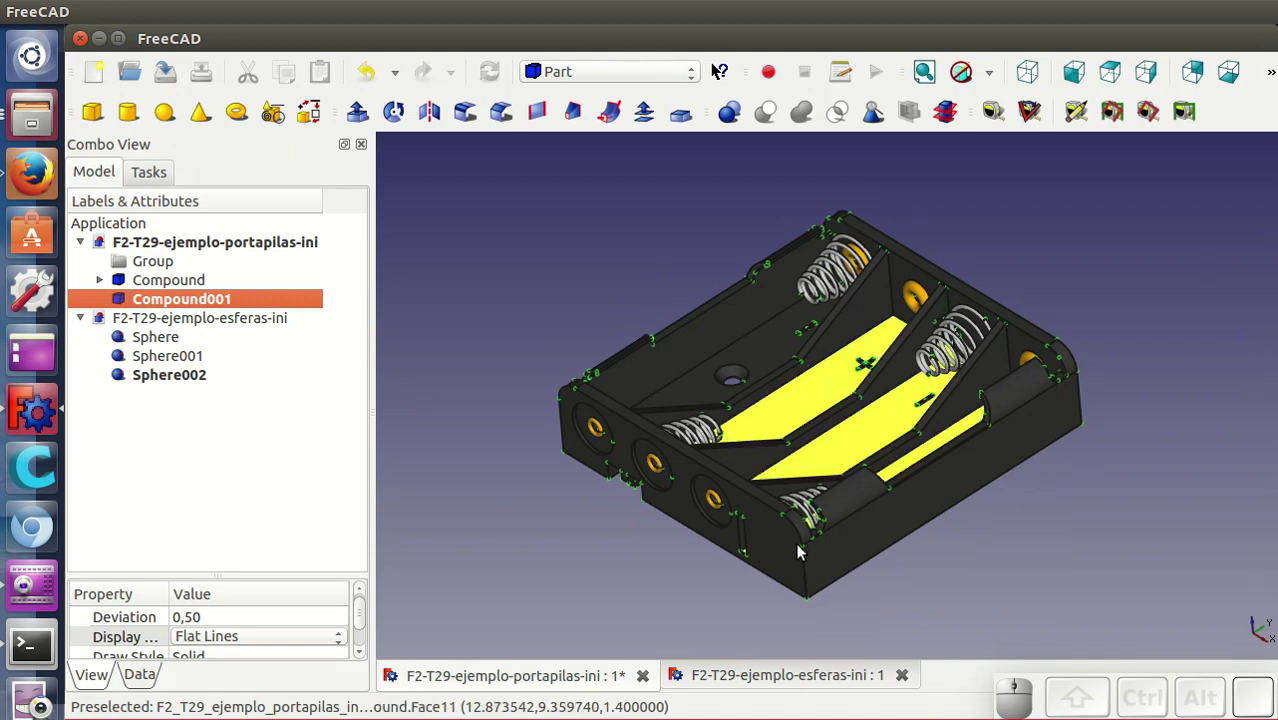
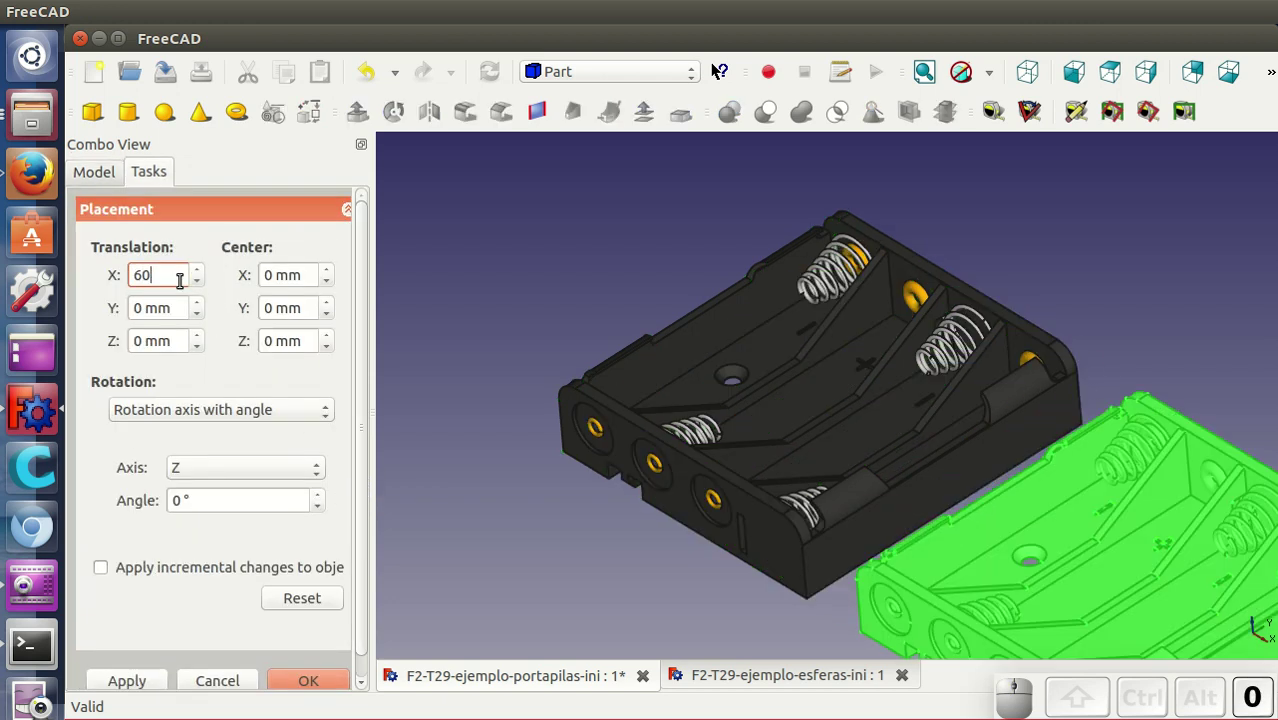
# - Fit both battery holders in view and select Compound and Compound001 to confirm they sit side by side
pyautogui.click(318, 675)
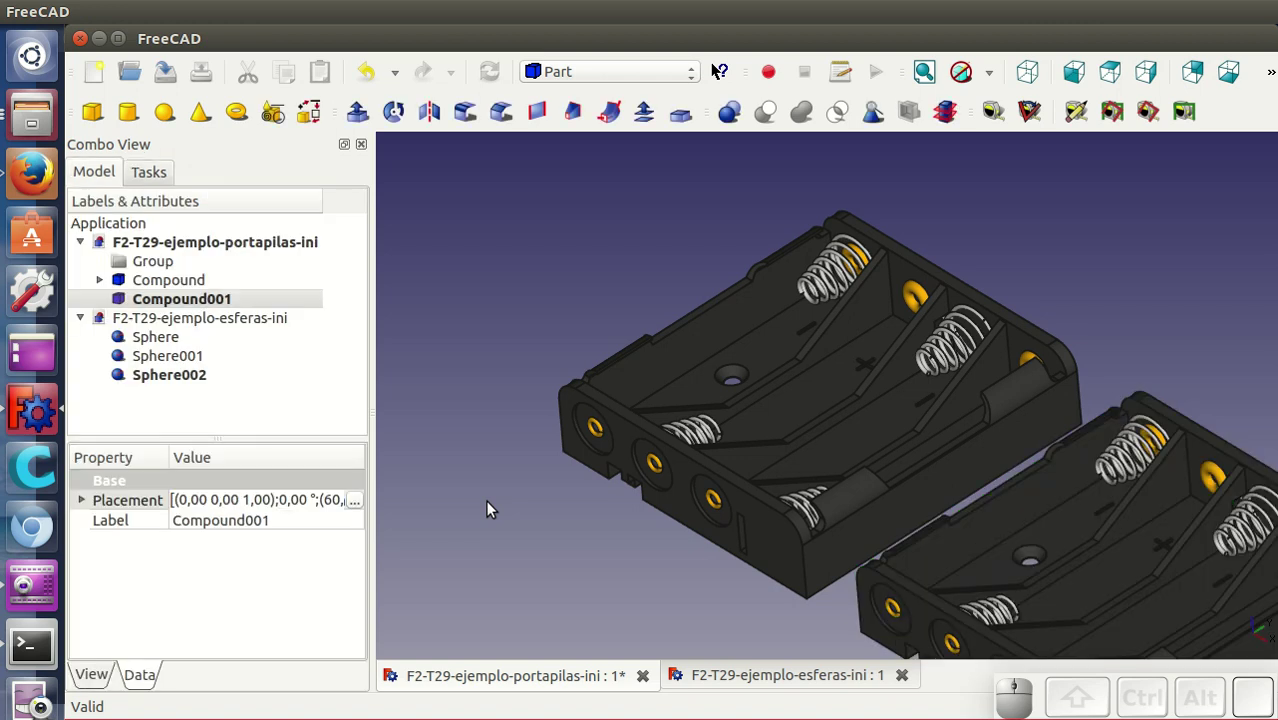
pyautogui.click(935, 82)
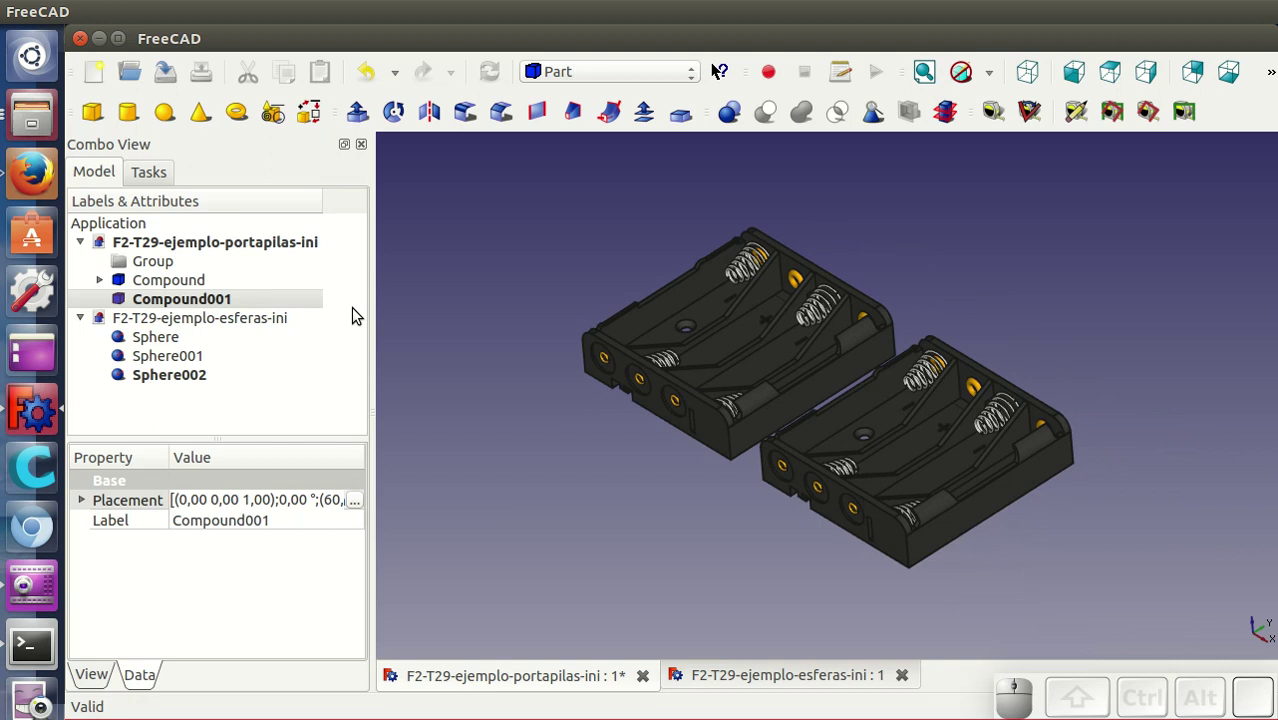
pyautogui.click(198, 281)
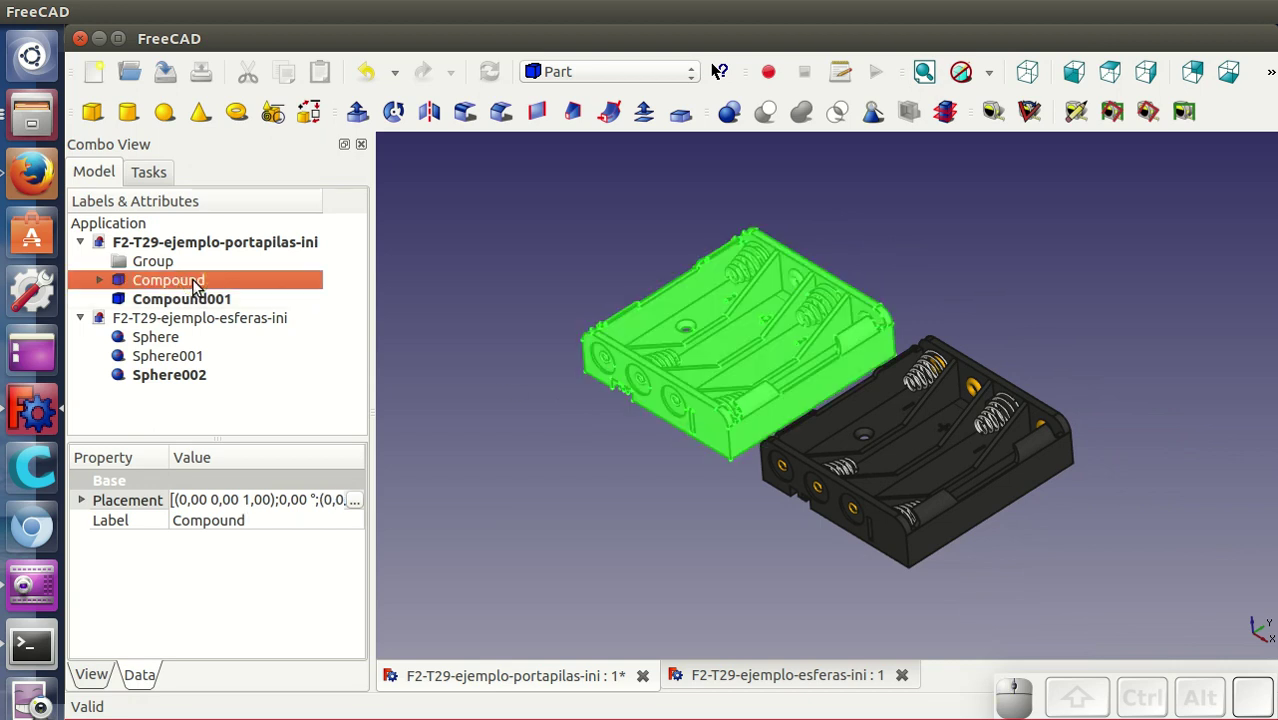
pyautogui.click(204, 309)
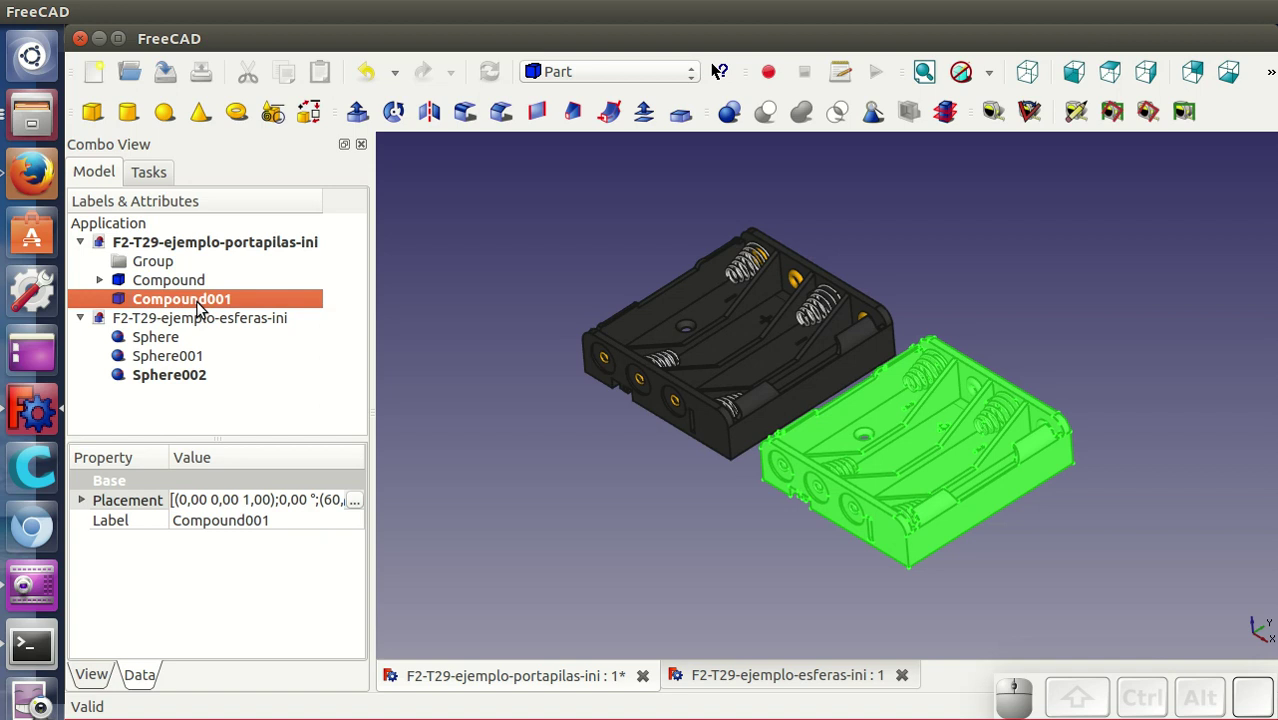
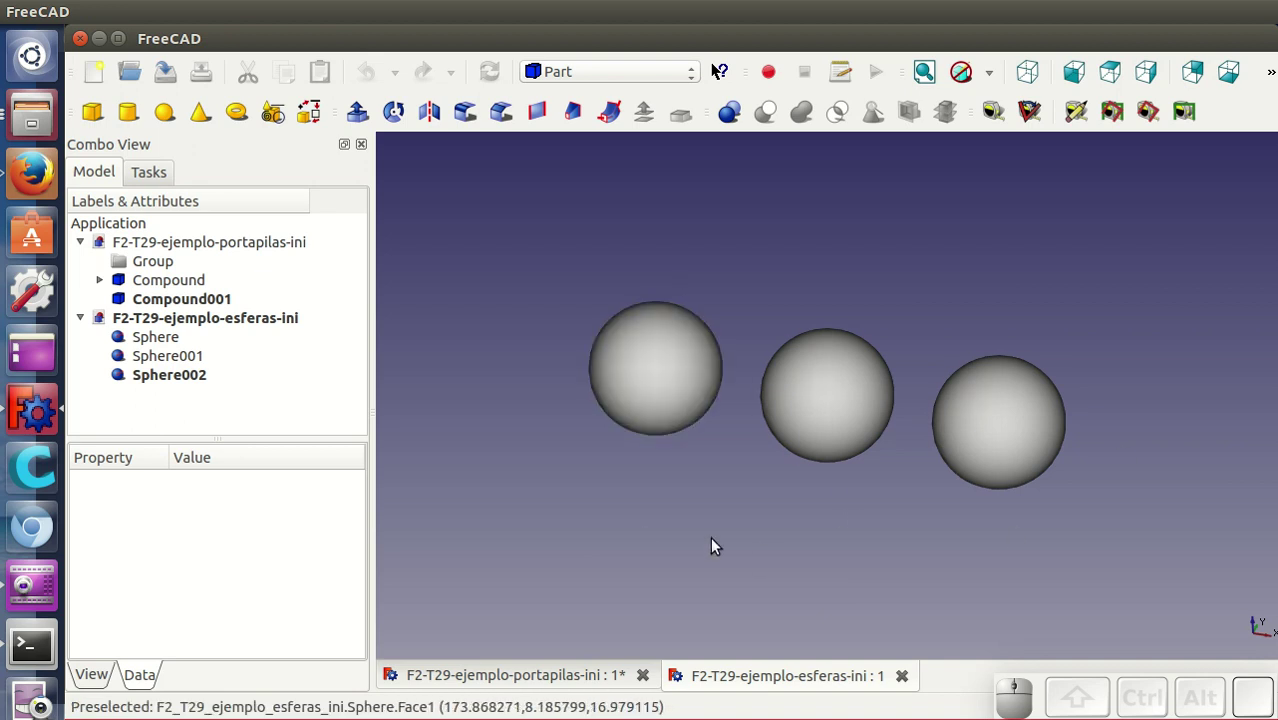
# - Give Sphere002 the Aluminium material through its Appearance settings
pyautogui.moveTo(883, 514); pyautogui.dragTo(873, 527)
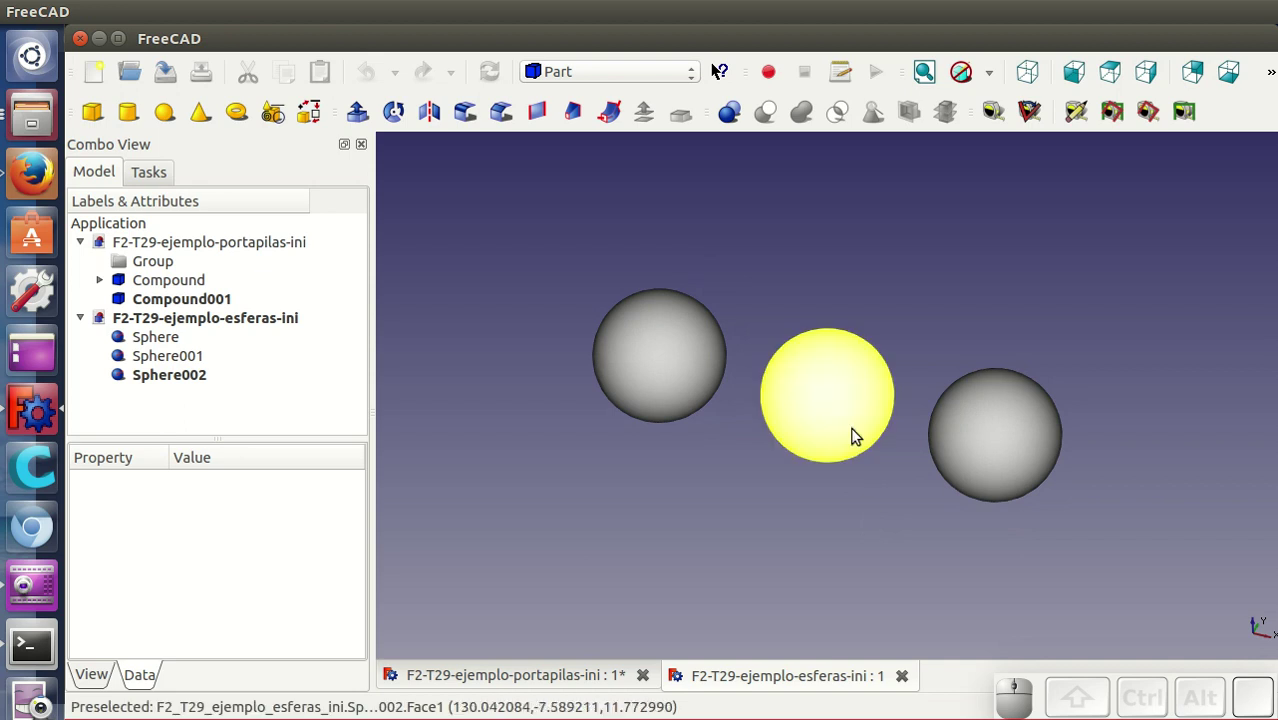
pyautogui.click(845, 417)
pyautogui.rightClick(845, 417)
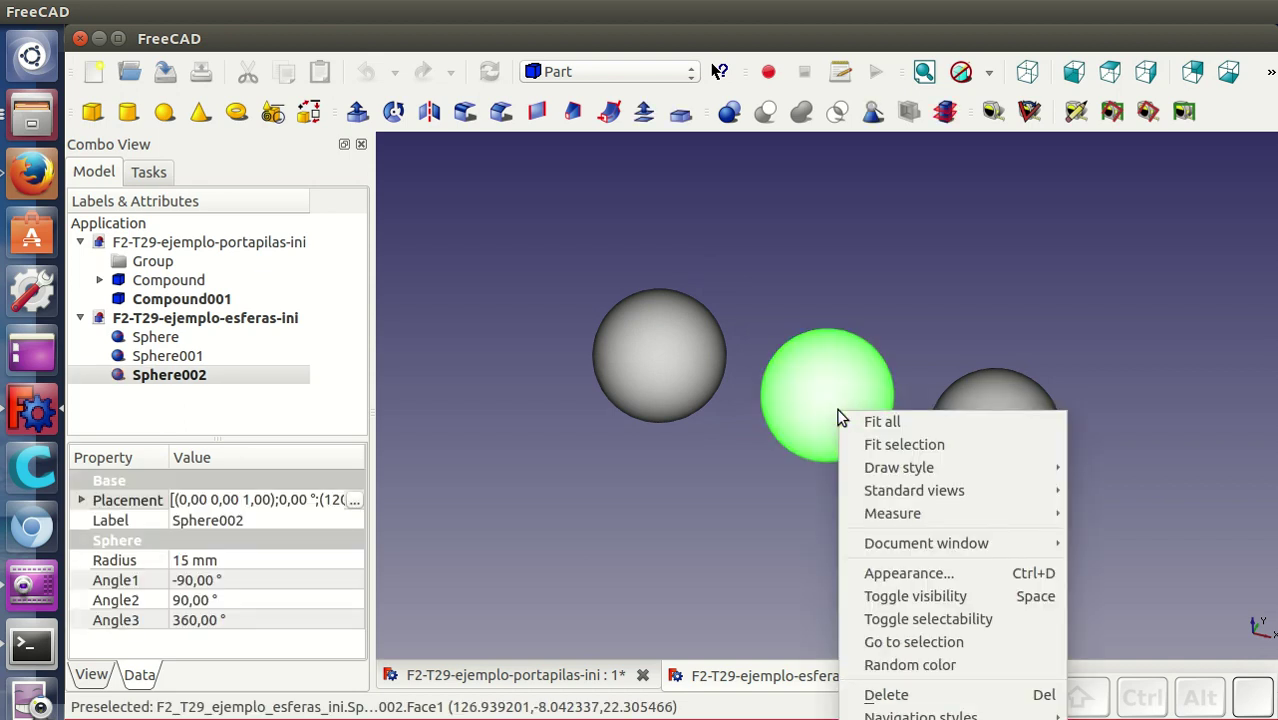
pyautogui.click(903, 570)
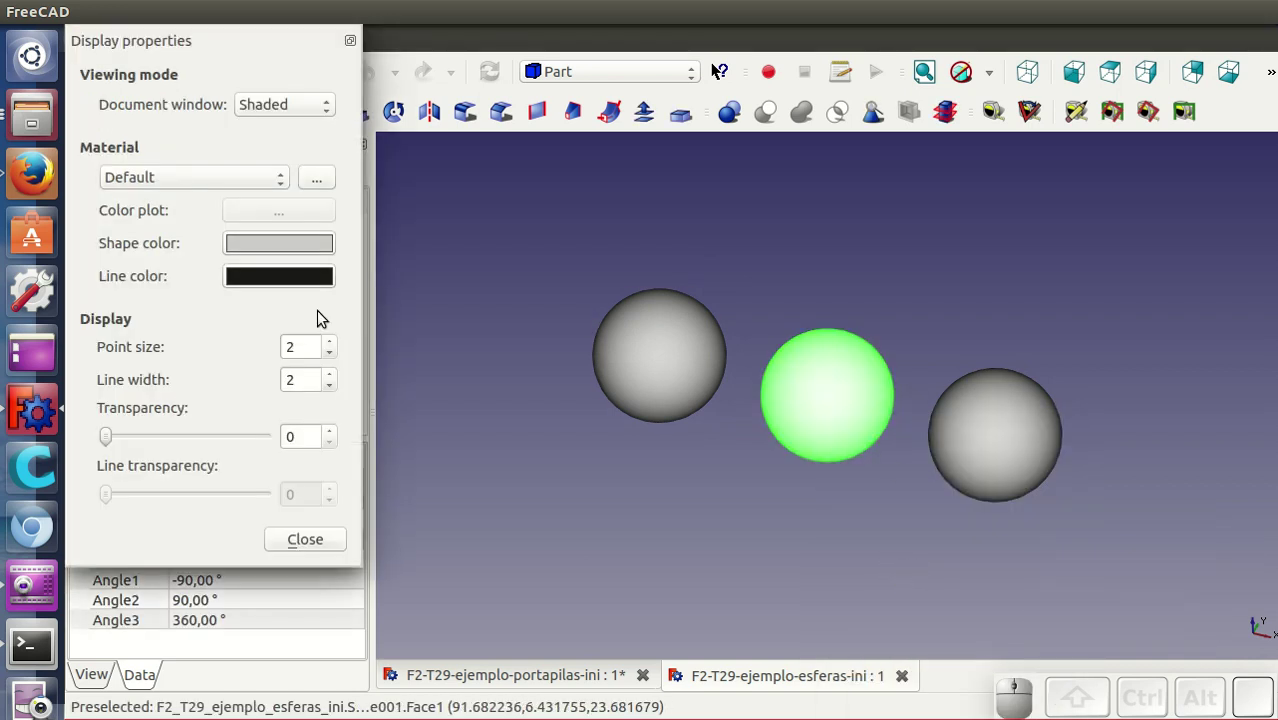
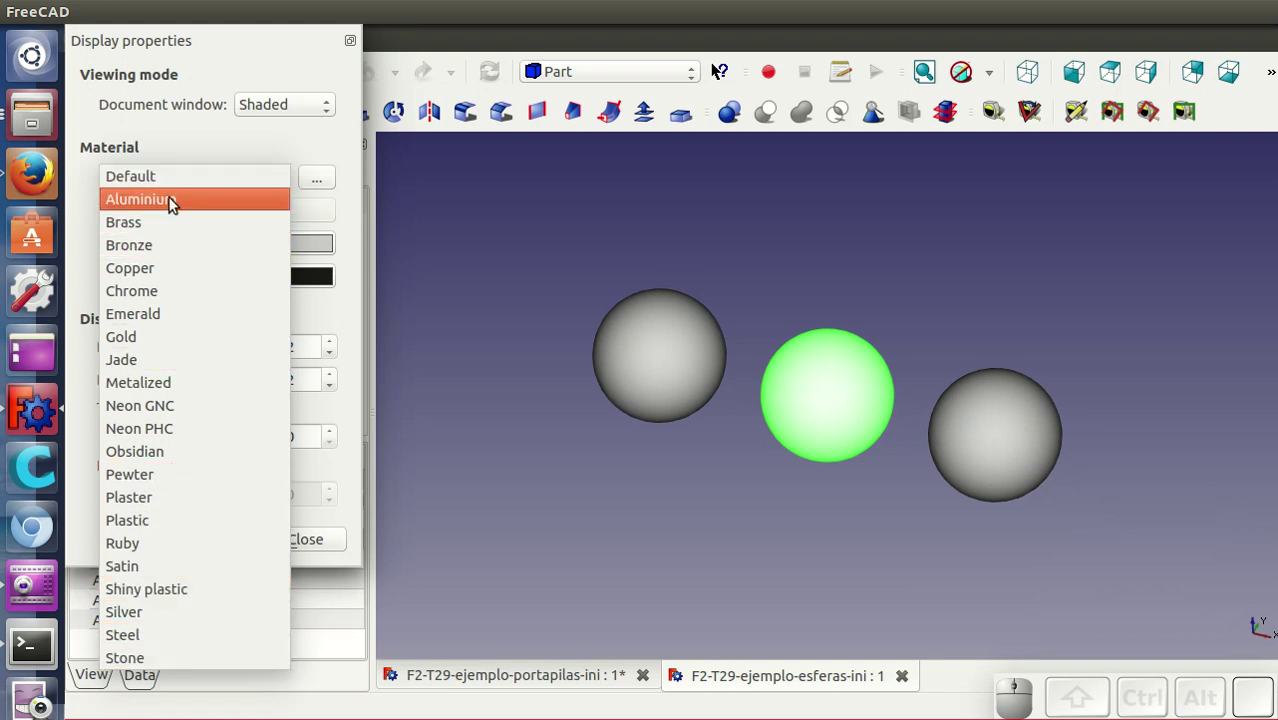
pyautogui.click(174, 201)
pyautogui.click(306, 537)
pyautogui.click(603, 533)
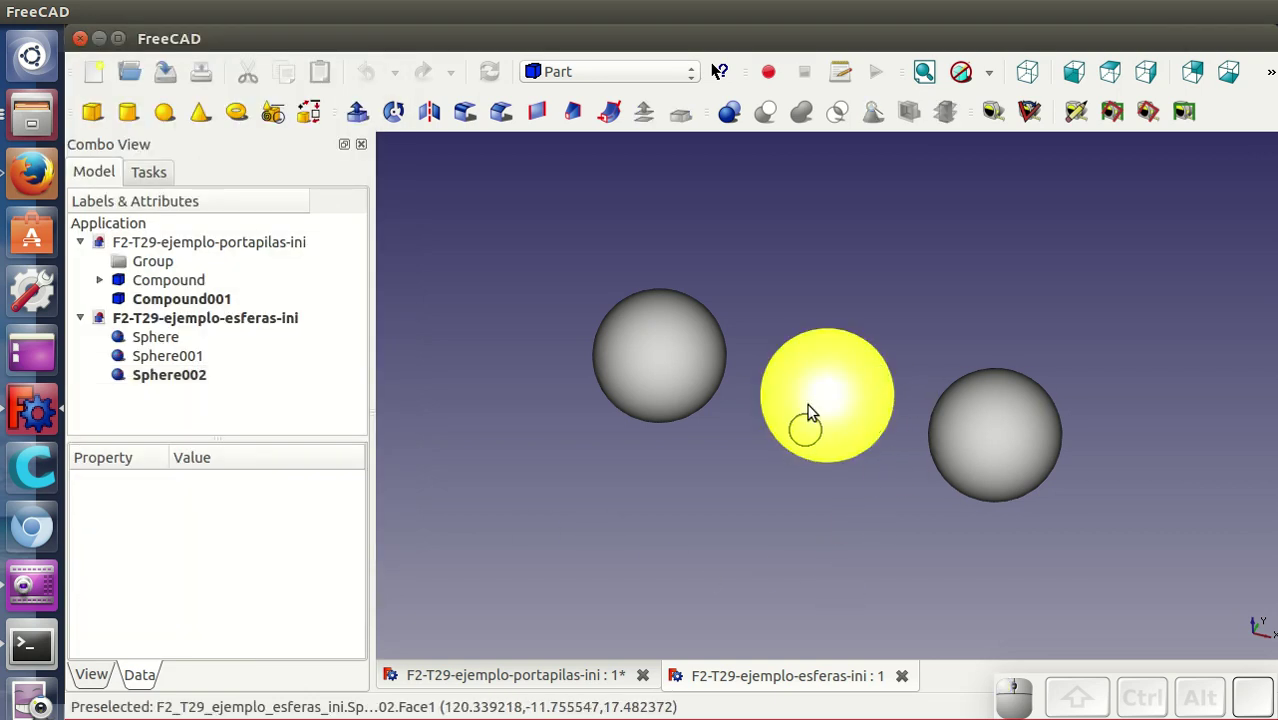
# - Orbit and zoom around the three spheres to view the brass and metallic finishes
pyautogui.moveTo(682, 495); pyautogui.dragTo(713, 495)
pyautogui.scroll(3)
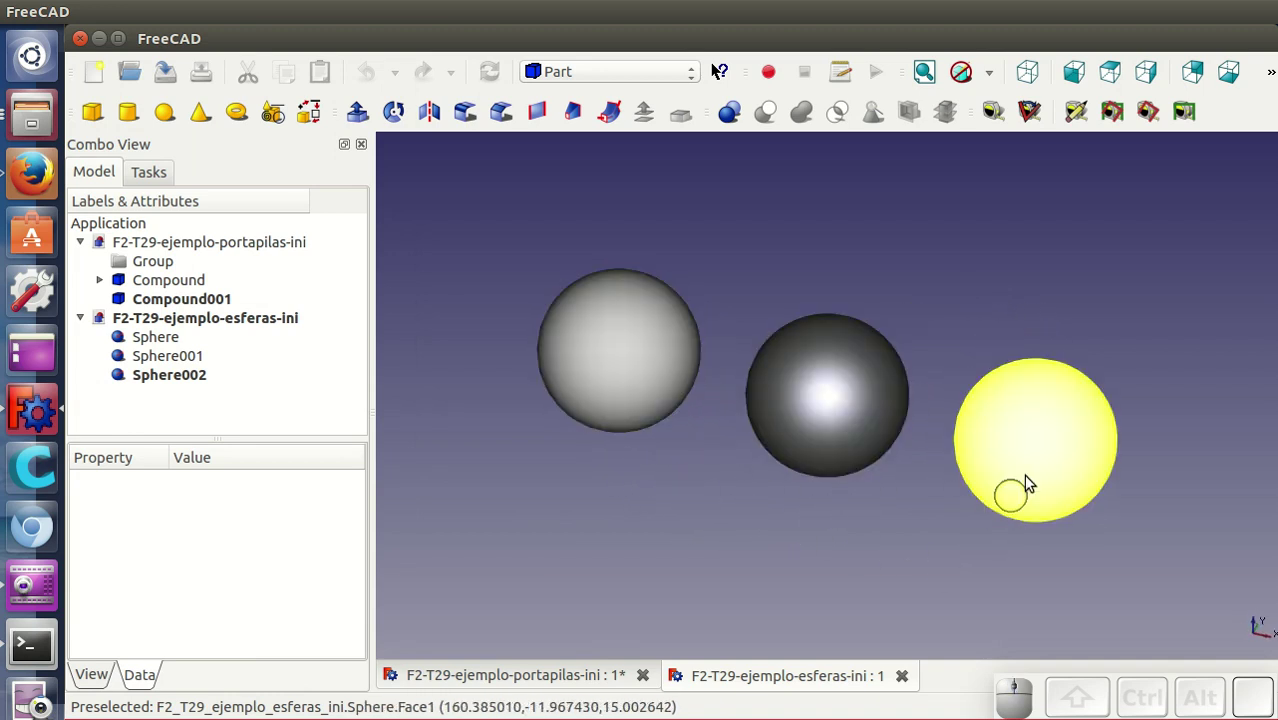
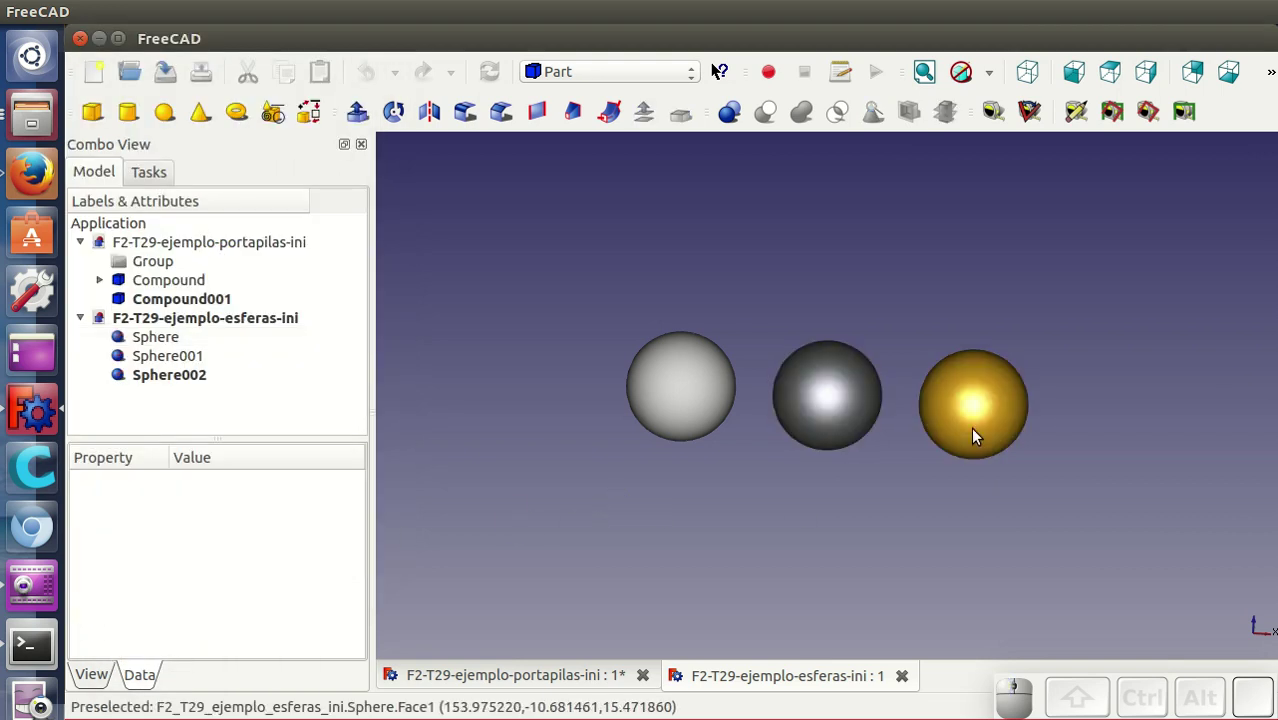
pyautogui.moveTo(964, 503); pyautogui.dragTo(1021, 462)
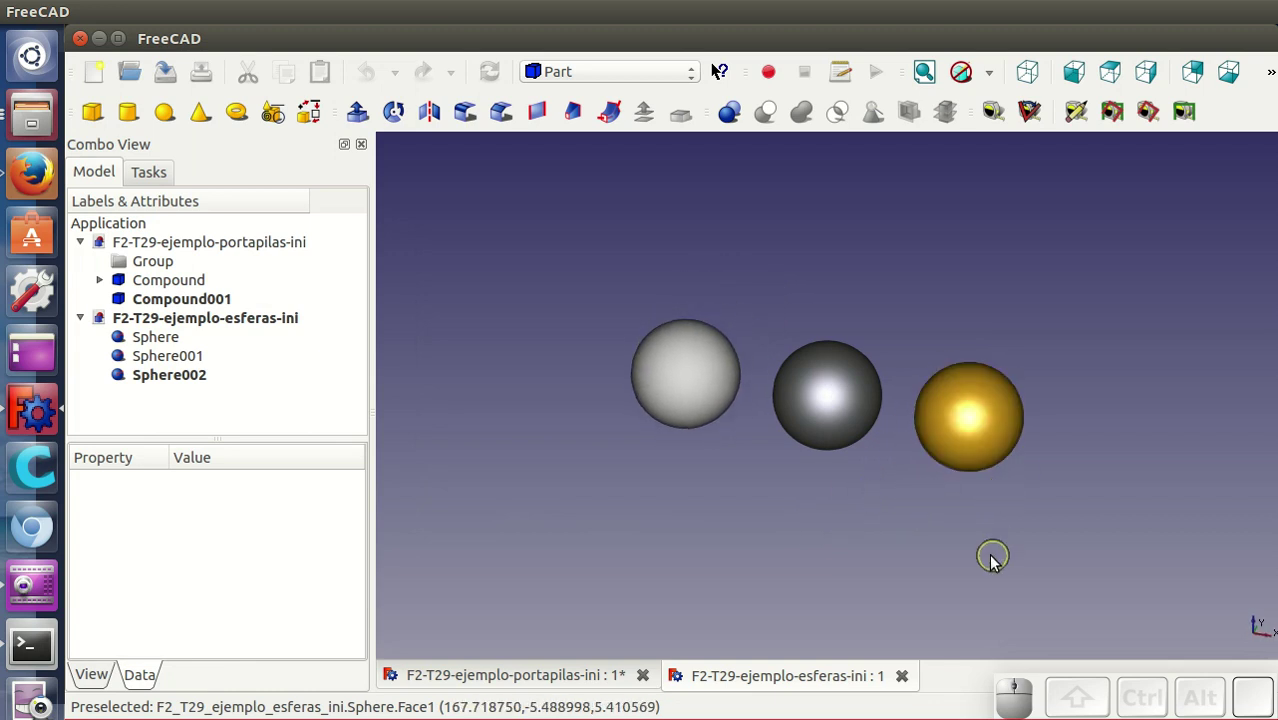
pyautogui.moveTo(839, 499); pyautogui.dragTo(832, 494)
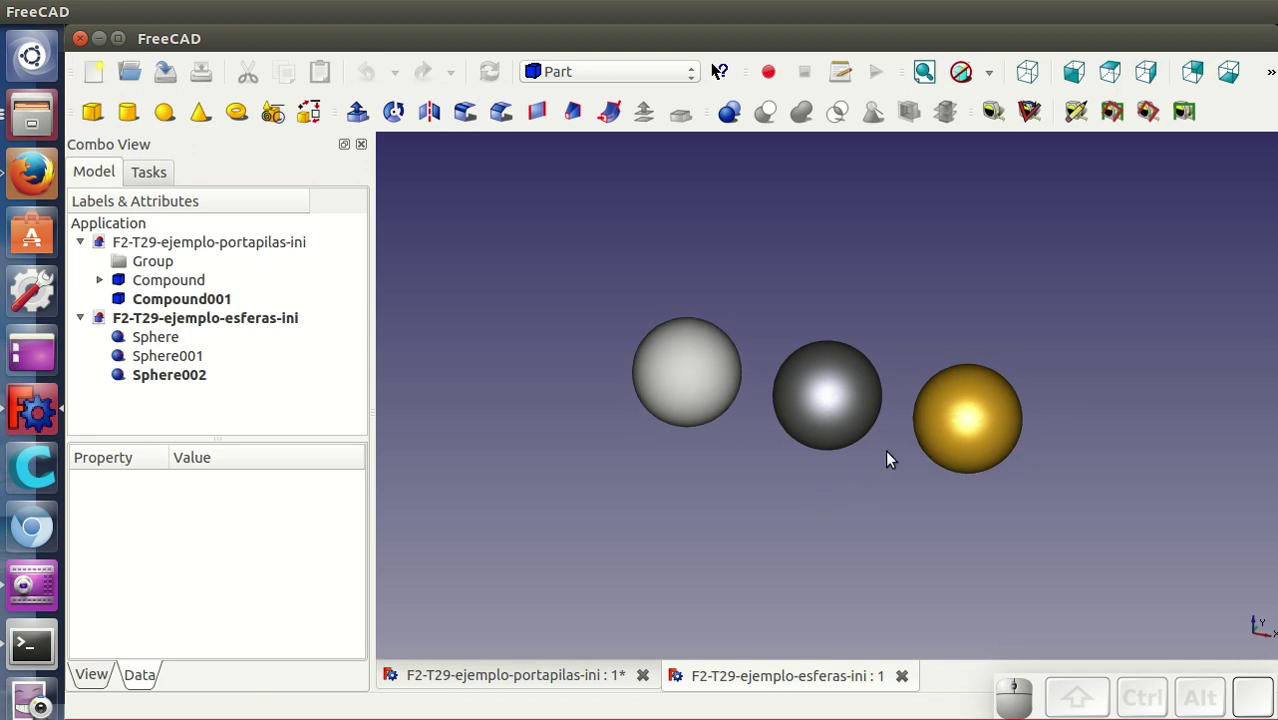
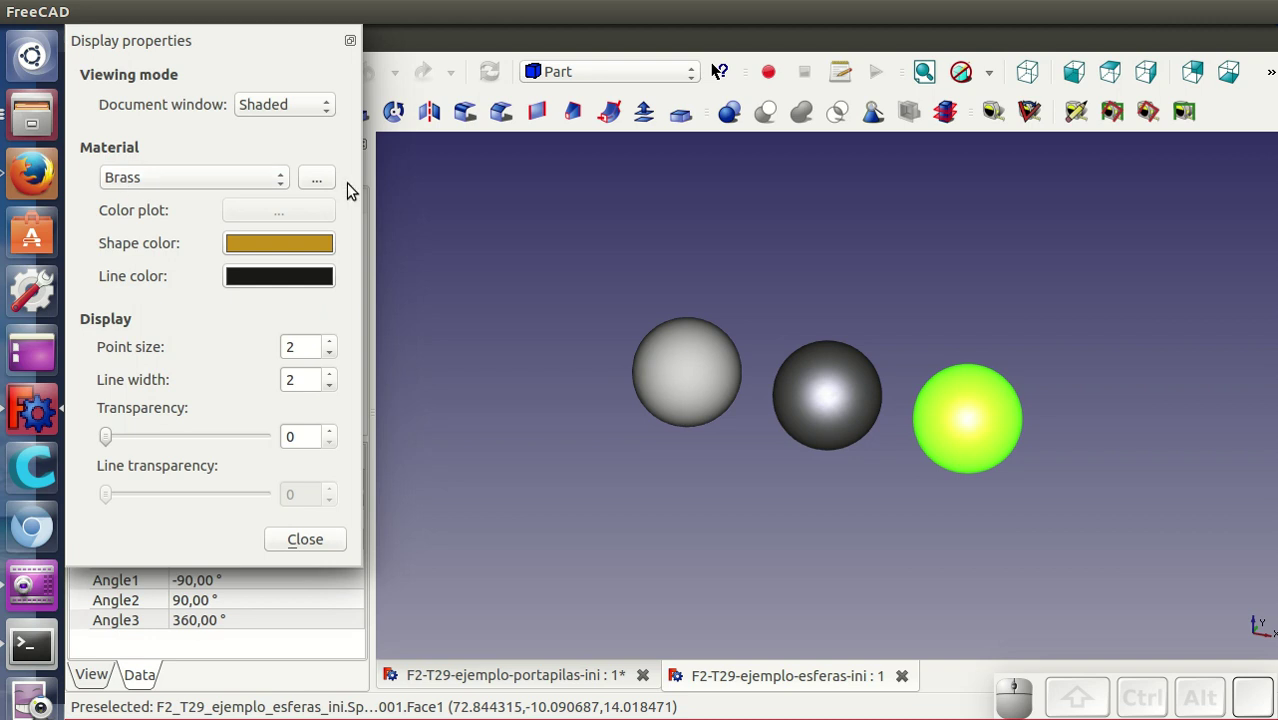
# - Show the Brass material's detailed properties, its colours and 21% shininess
pyautogui.click(318, 182)
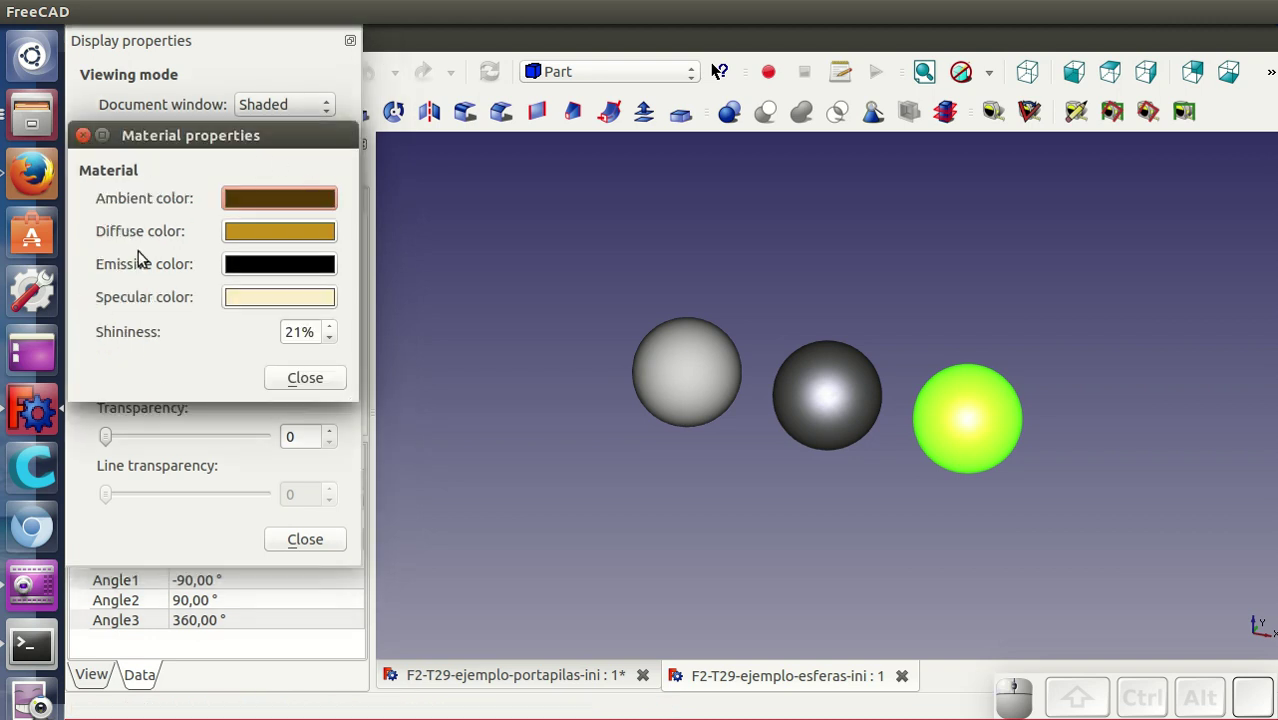
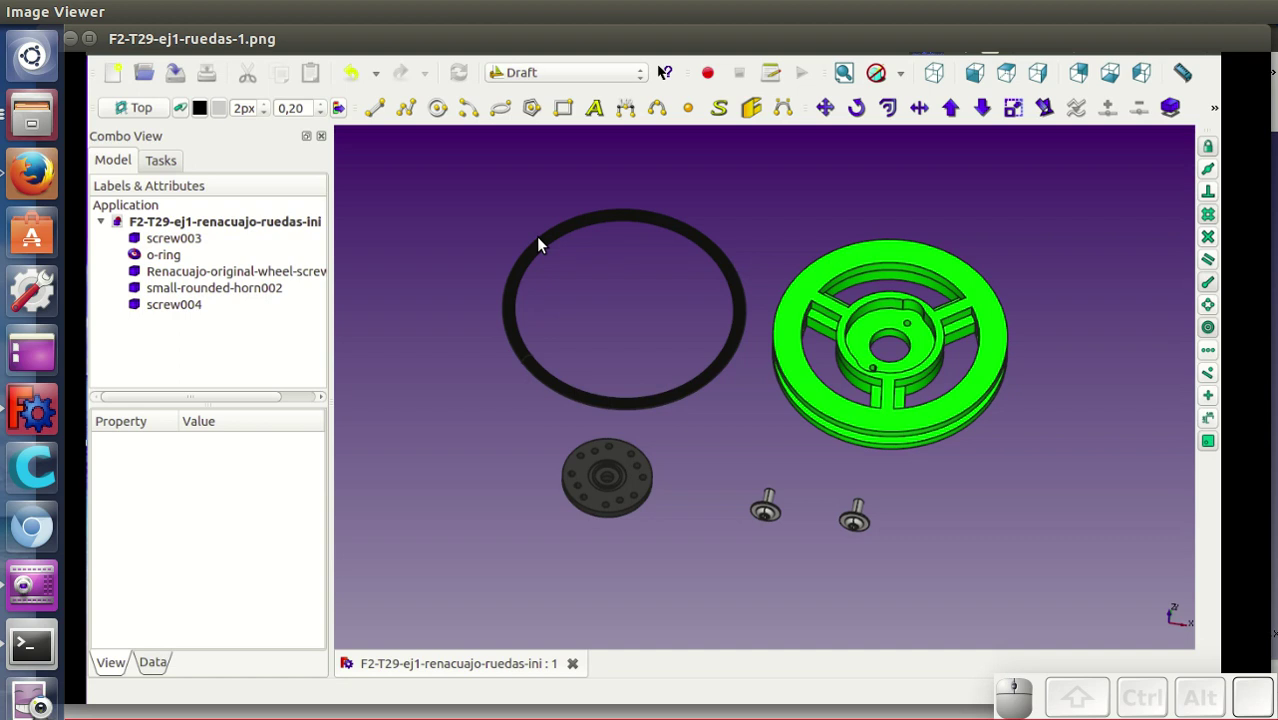
# - Step through the wheels and hotend images until the F2-T29-ej3-esferas sphere materials chart shows
pyautogui.press('Right')
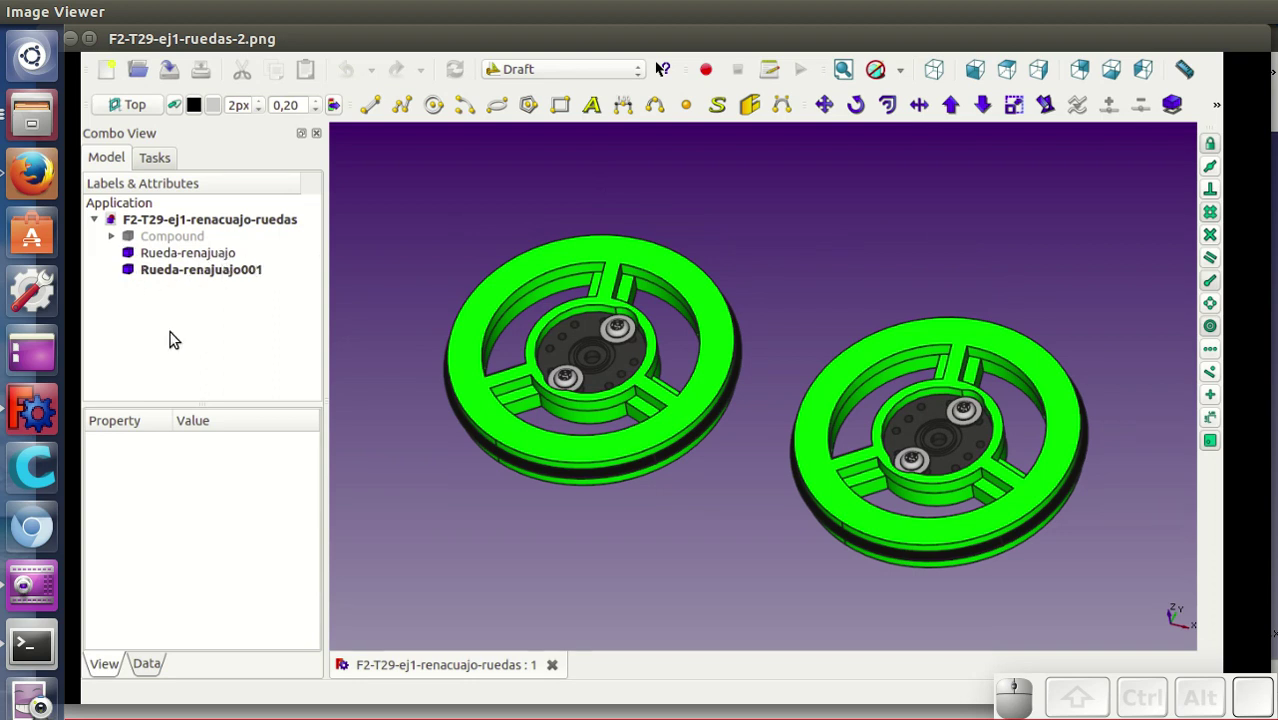
pyautogui.press('Right')
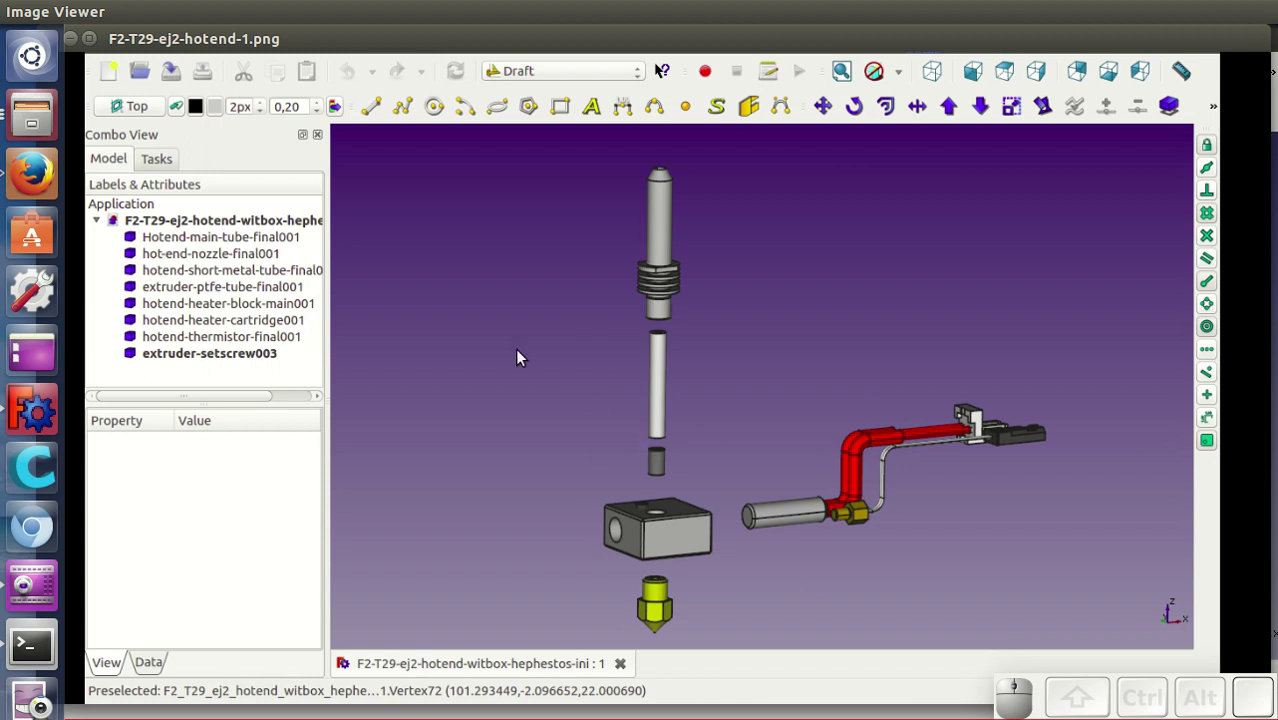
pyautogui.press('Right')
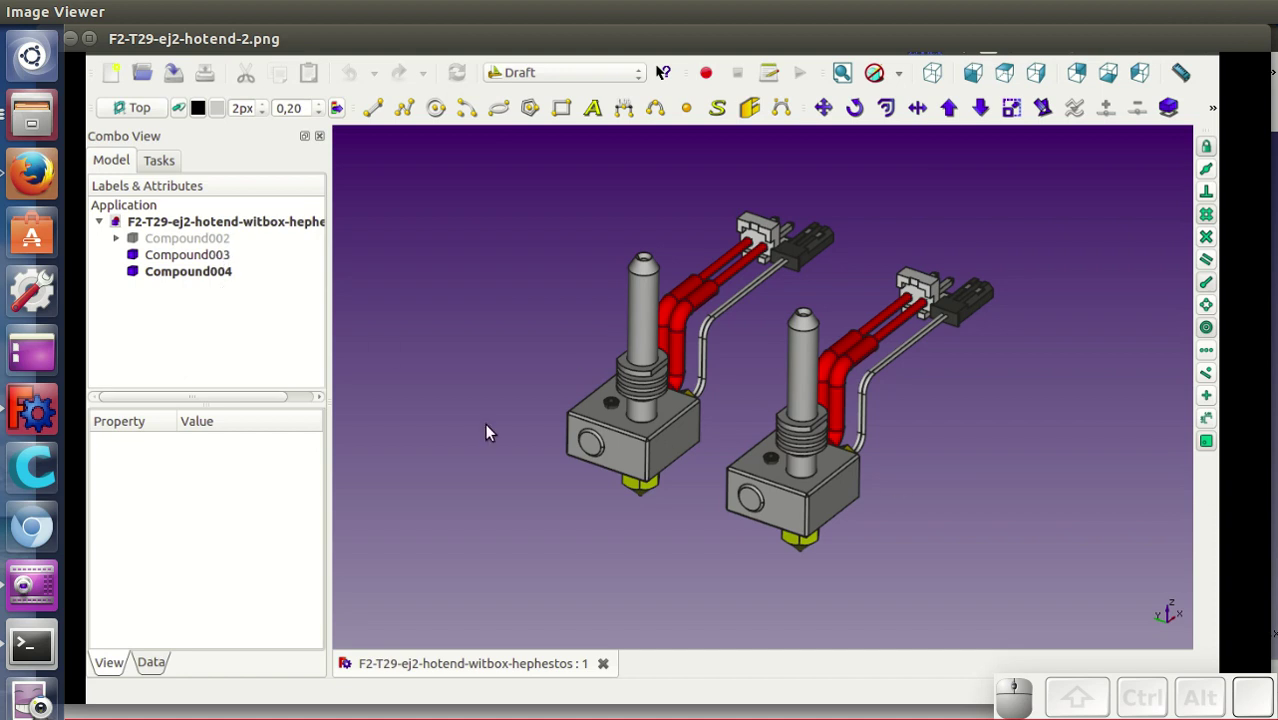
pyautogui.press('Right')
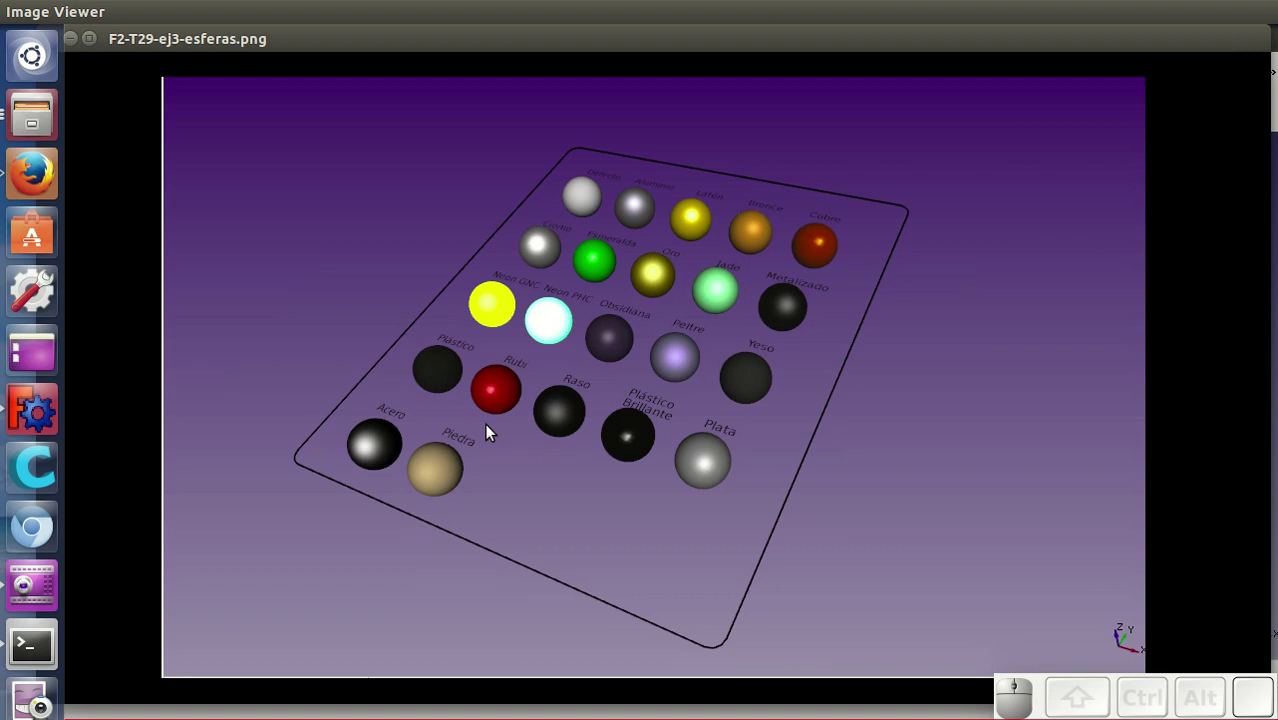